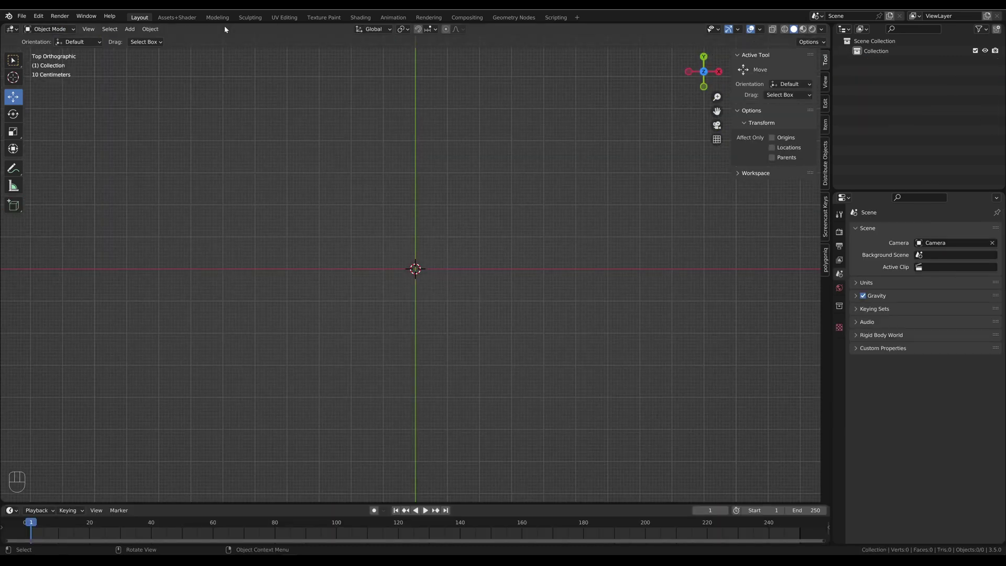
# Step: Add a Bezier curve, edit its points into a street grid and shift the short segment along X
pyautogui.moveTo(149, 32); pyautogui.dragTo(567, 283)
pyautogui.press('Tab')
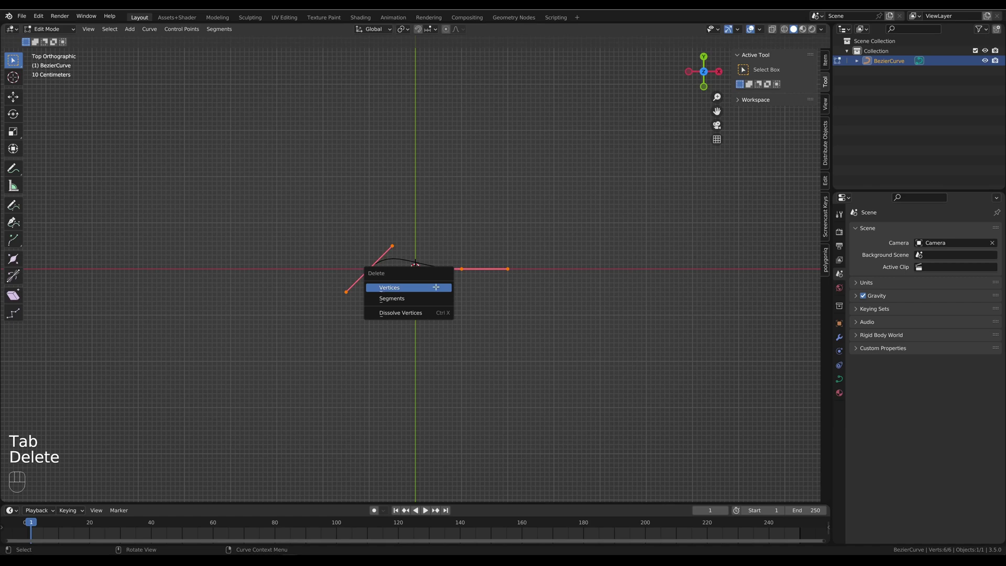
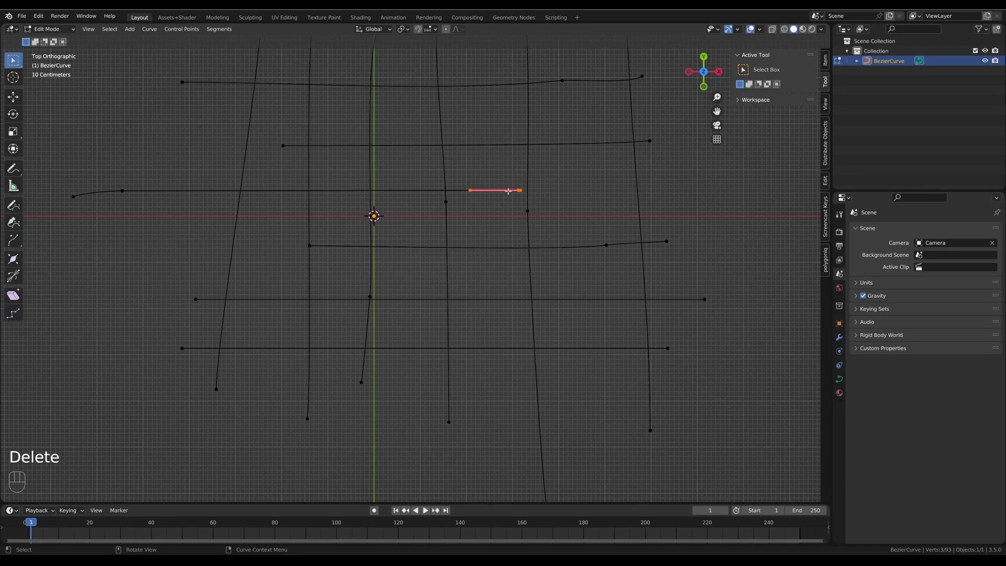
pyautogui.press('g')
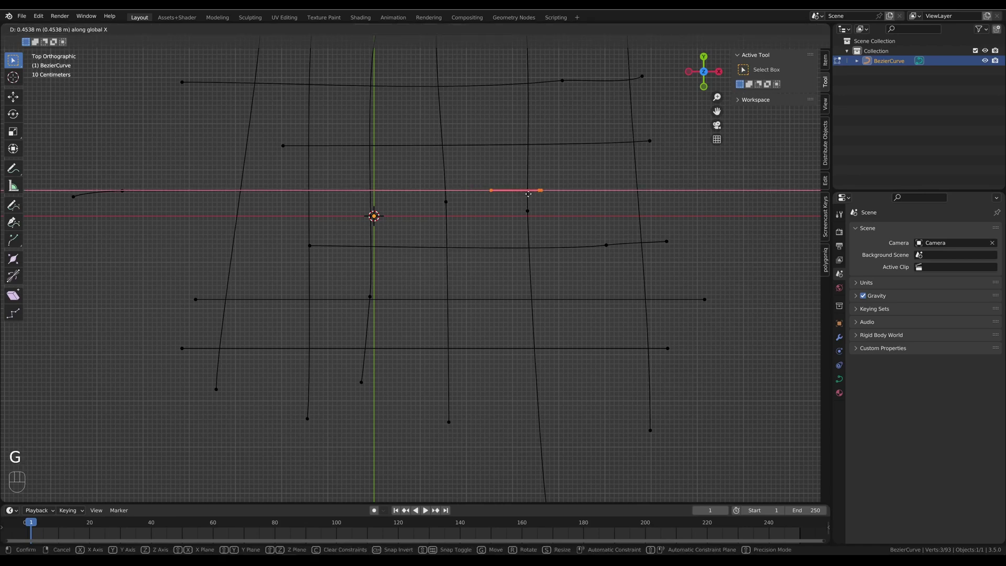
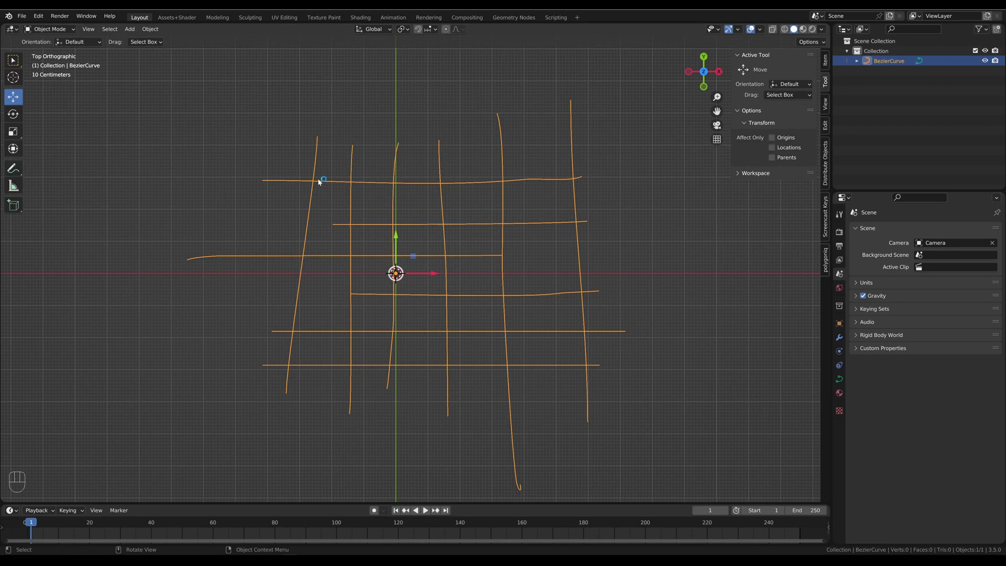
# Step: Return to editing the street curve's control points
pyautogui.press('Tab')
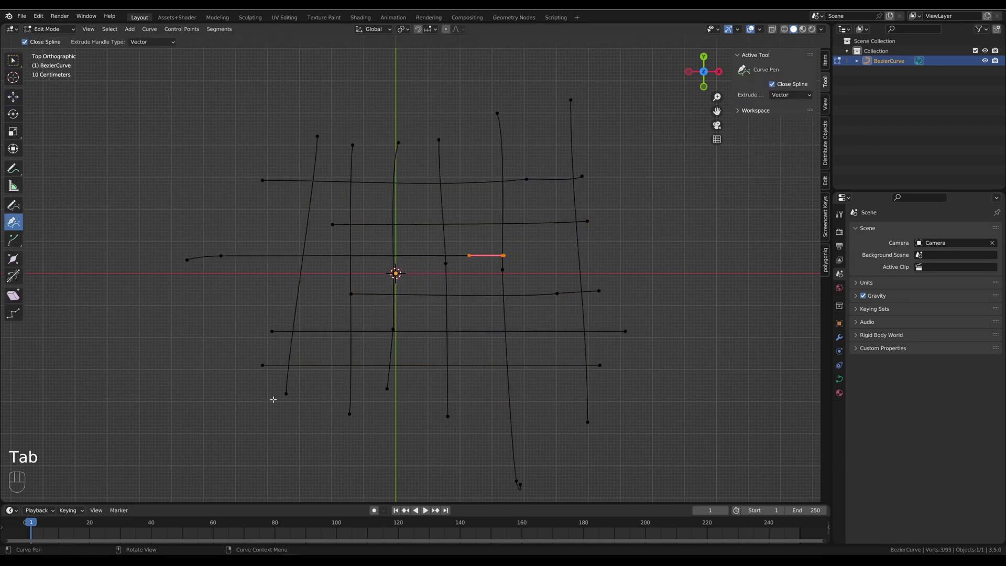
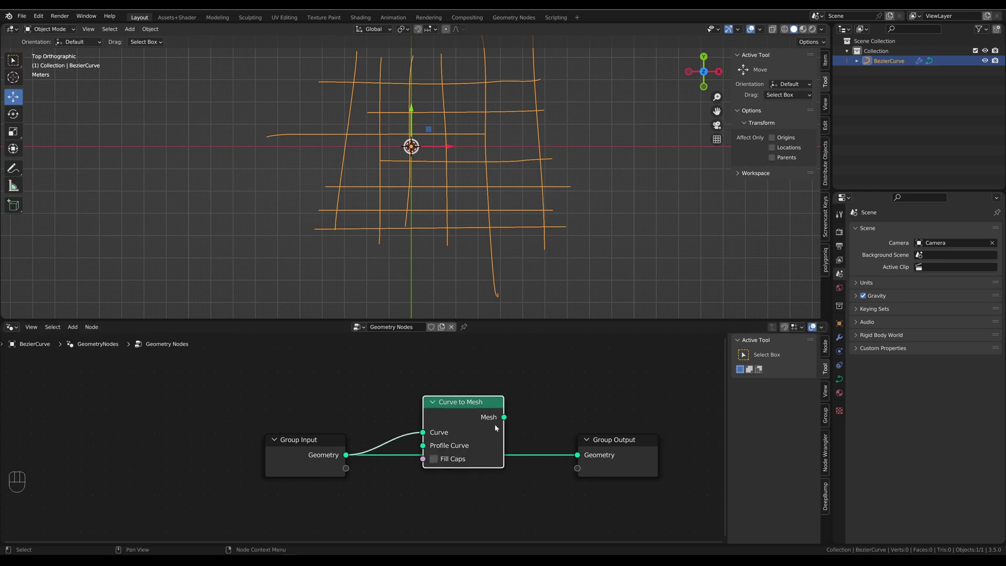
# Step: Wire a Curve to Mesh node into the chain, check the tube grid, then delete the Curve Circle profile
pyautogui.click(520, 427)
pyautogui.click(450, 410)
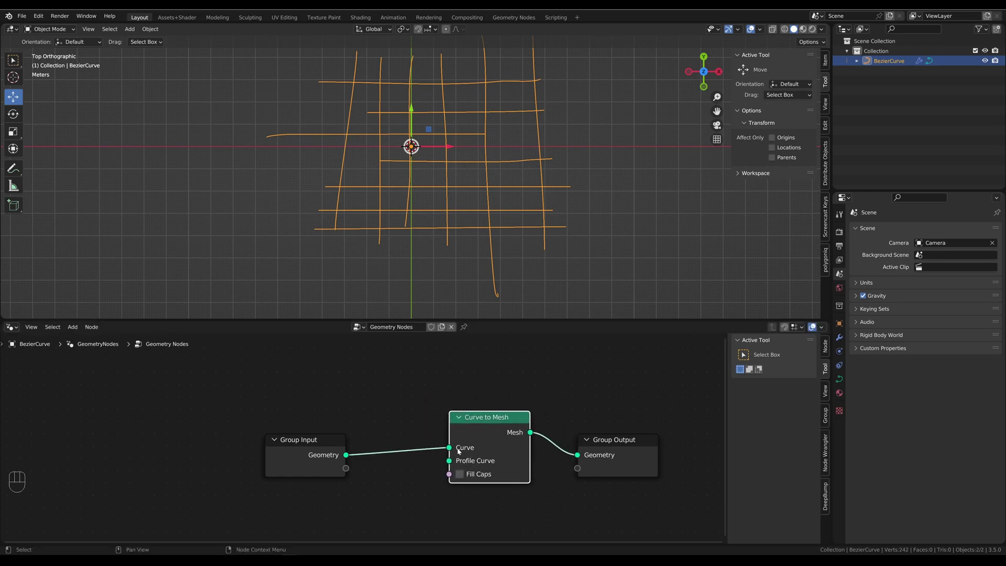
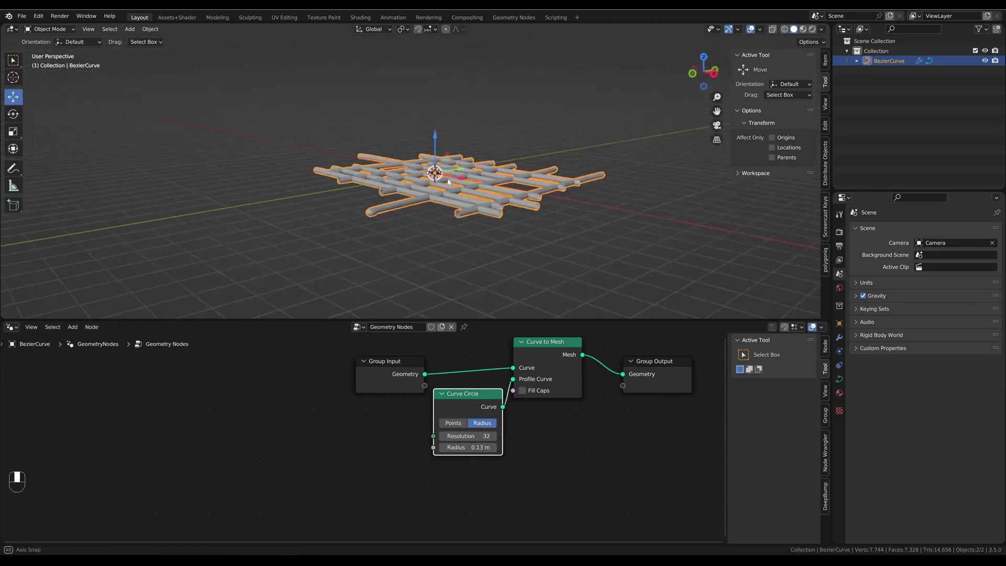
pyautogui.middleClick(497, 269)
pyautogui.middleClick(454, 232)
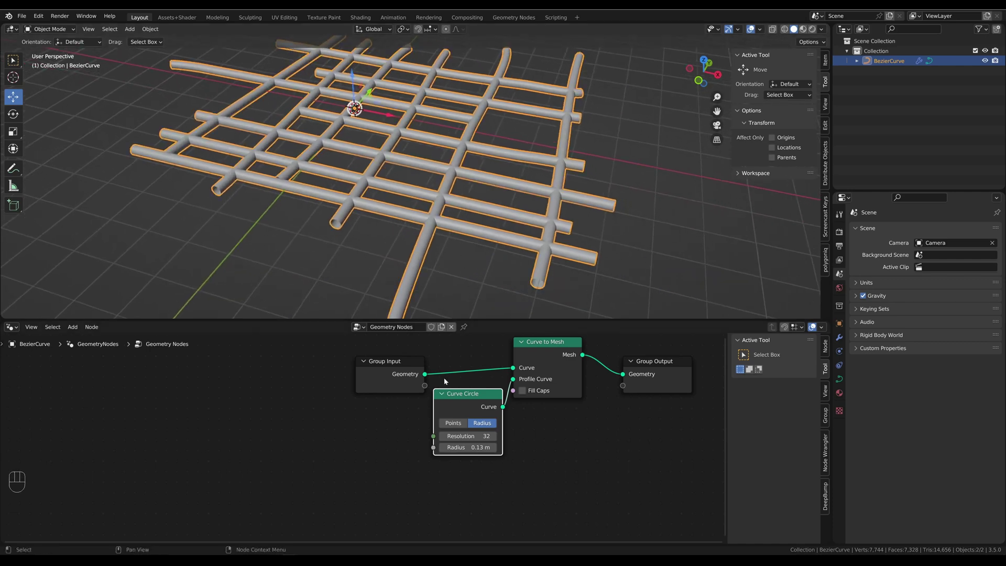
pyautogui.click(469, 399)
pyautogui.press('Delete')
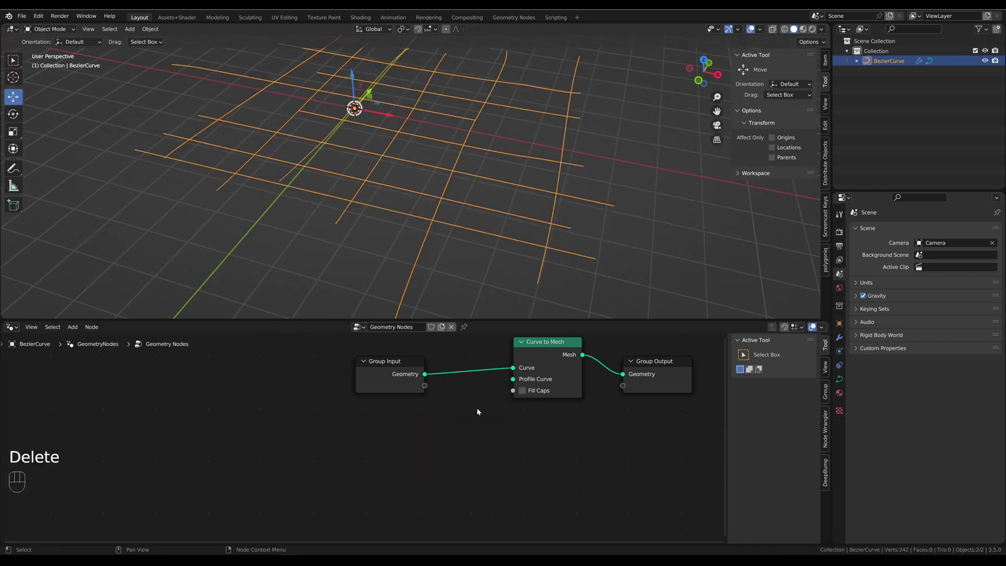
# Step: Add a Curve Line profile and route the Curve to Mesh result back to the Group Output
pyautogui.press('shift+a')
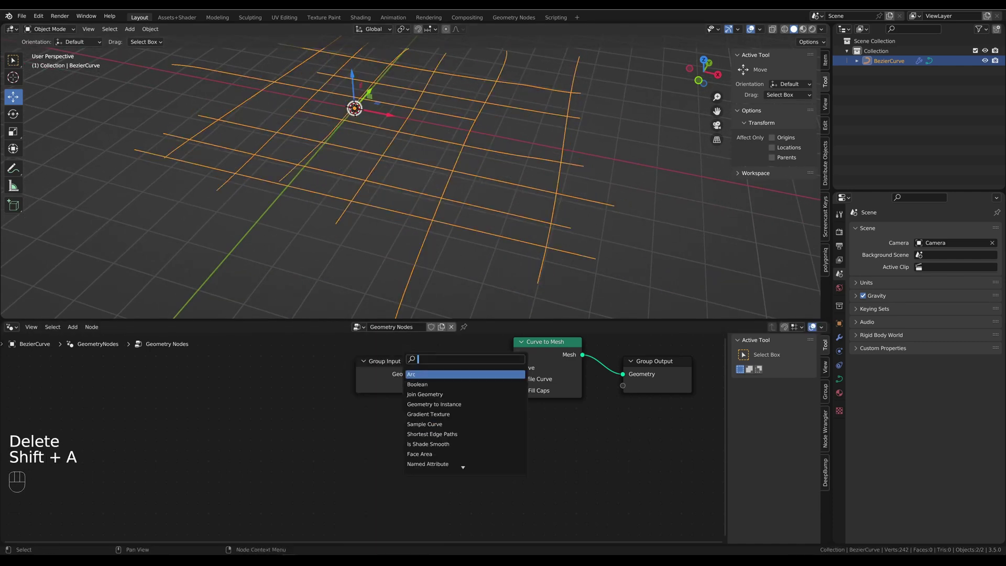
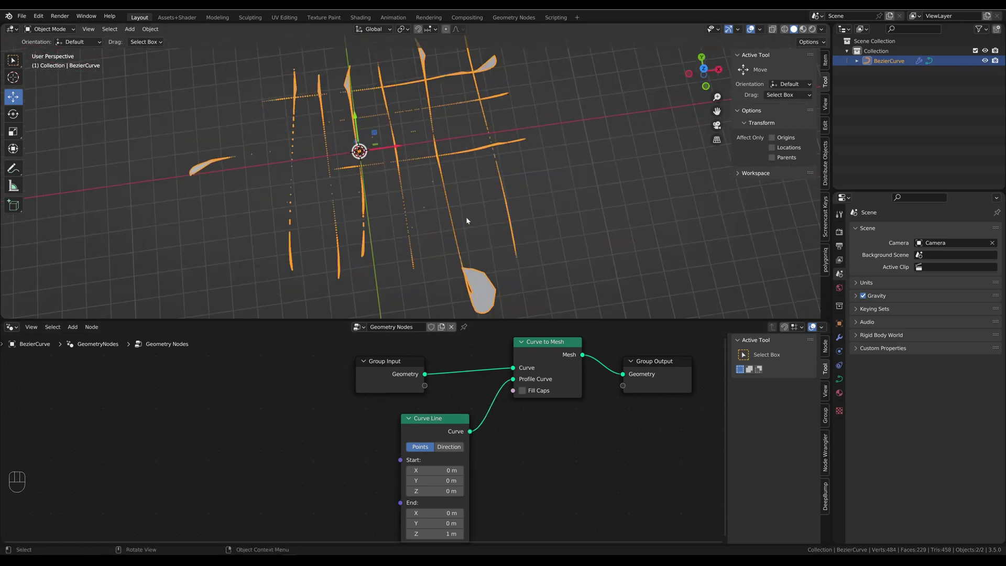
pyautogui.middleClick(460, 217)
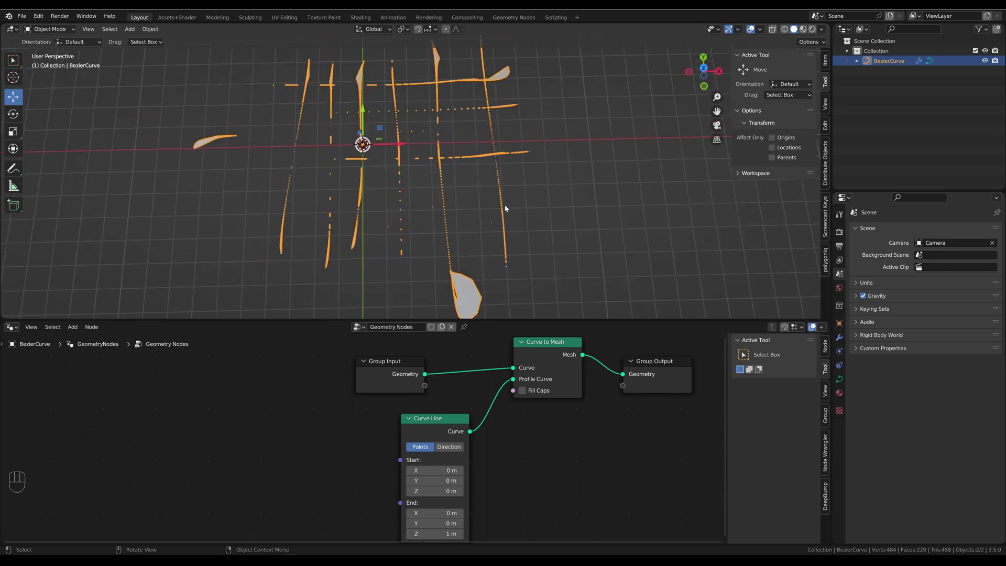
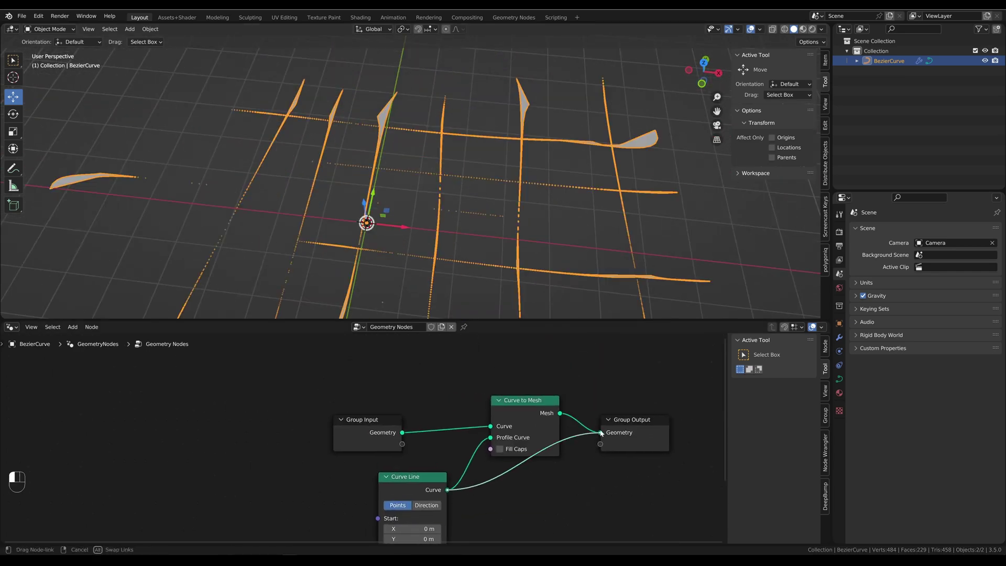
pyautogui.moveTo(409, 200); pyautogui.dragTo(401, 195)
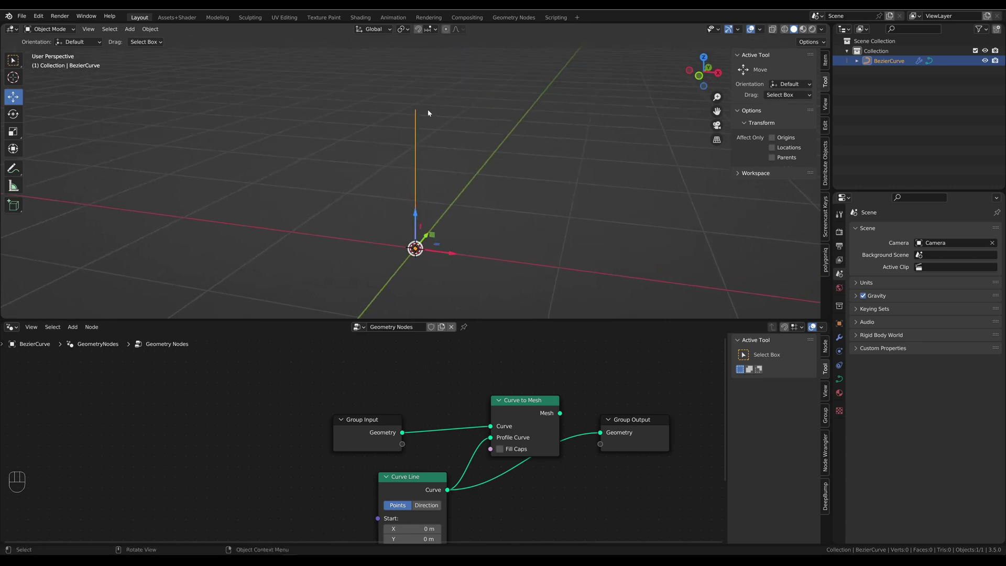
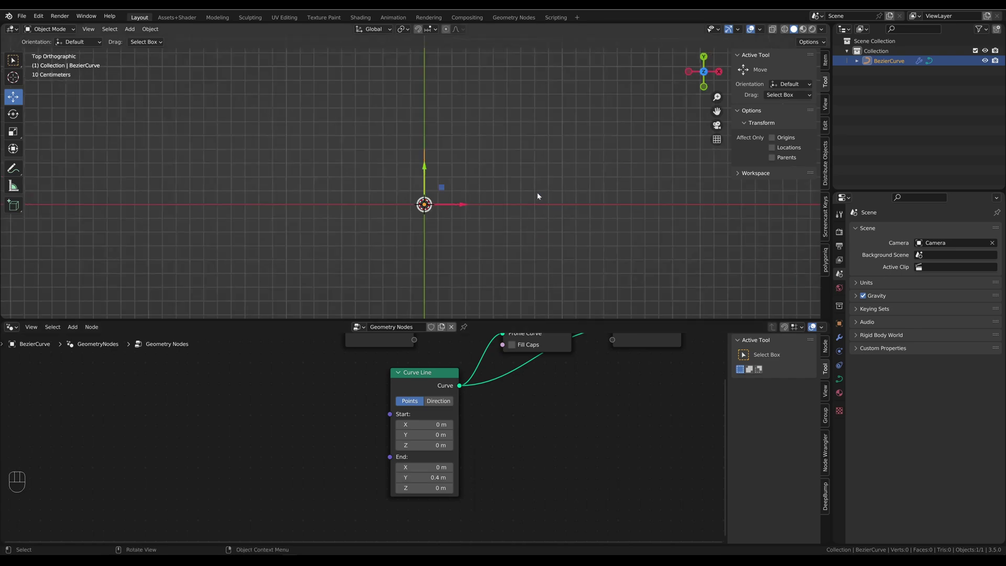
pyautogui.moveTo(577, 393); pyautogui.dragTo(469, 437)
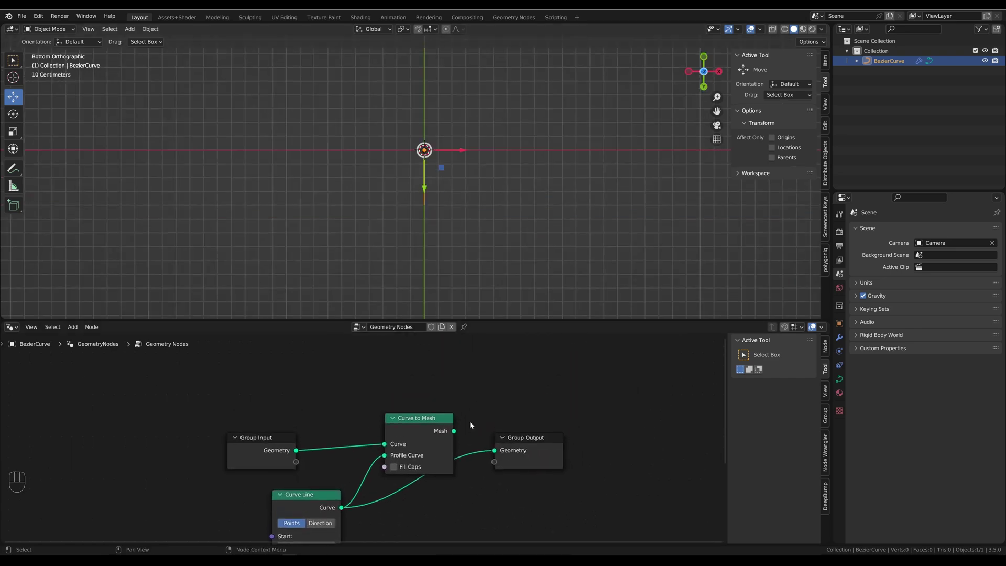
pyautogui.moveTo(456, 433); pyautogui.dragTo(491, 443)
# Step: Inspect the upright swept strips and adjust the Curve Line's end Y value
pyautogui.middleClick(505, 246)
pyautogui.moveTo(513, 155); pyautogui.dragTo(510, 162)
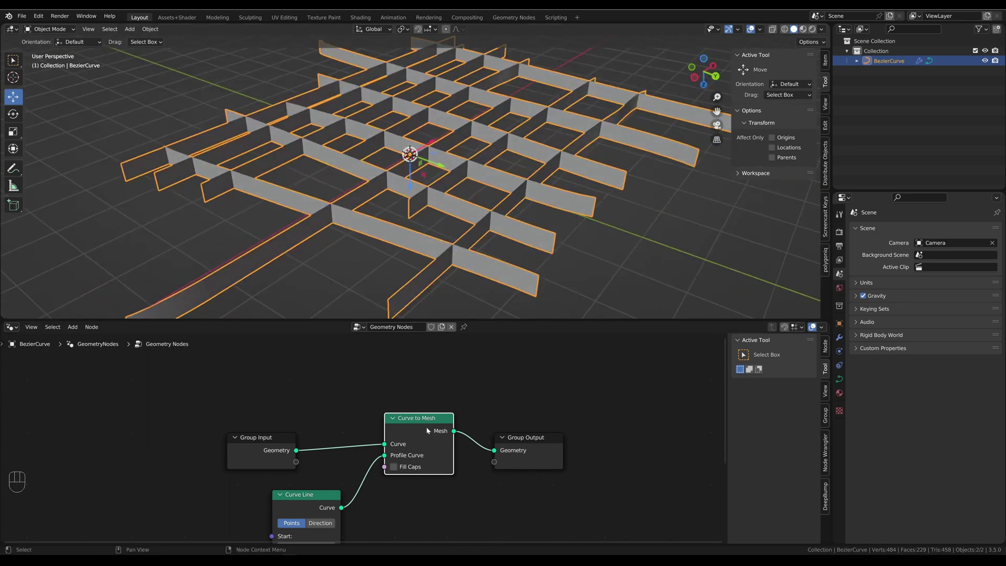
pyautogui.middleClick(387, 447)
pyautogui.click(440, 483)
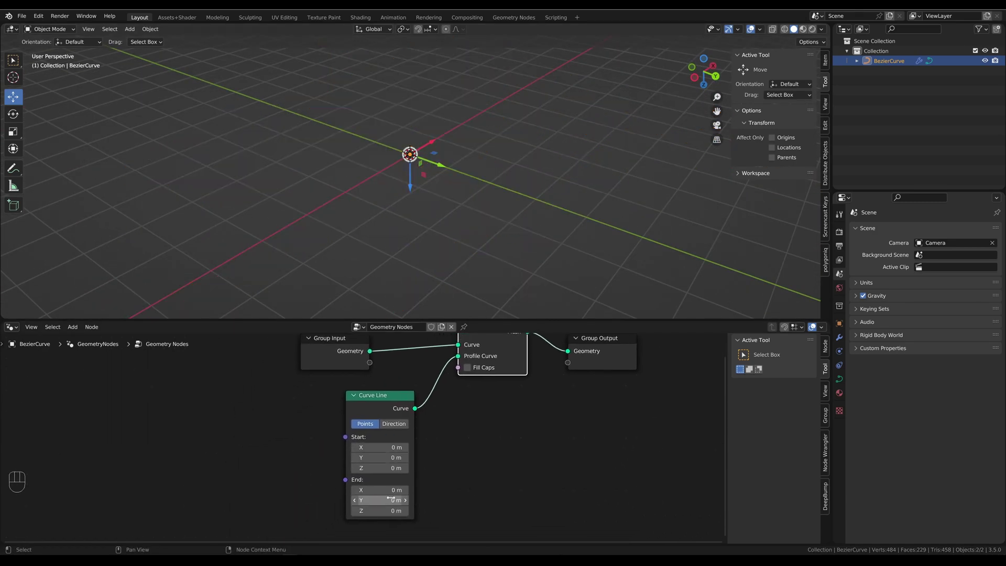
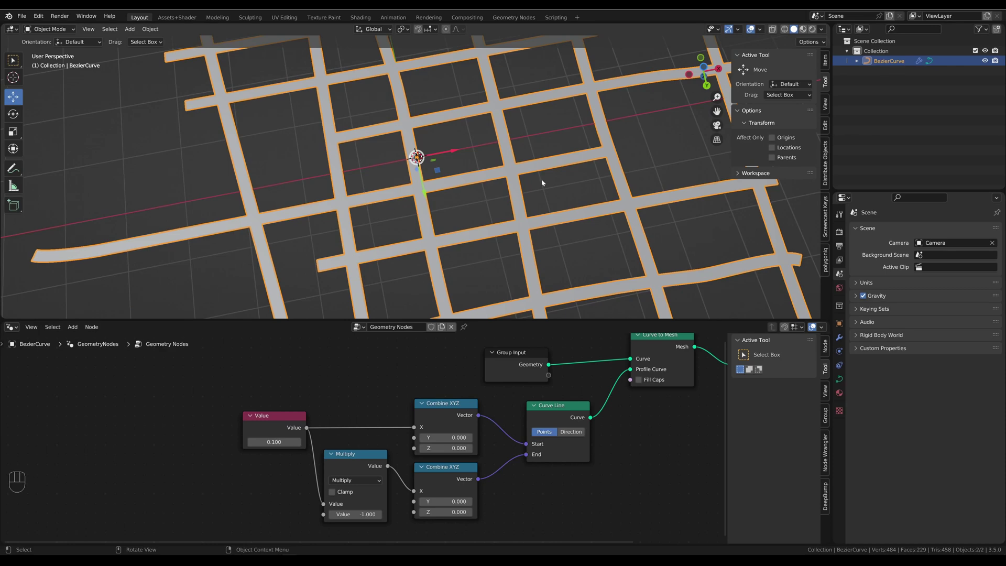
# Step: View the flat road grid straight from above
pyautogui.moveTo(514, 219); pyautogui.dragTo(277, 438)
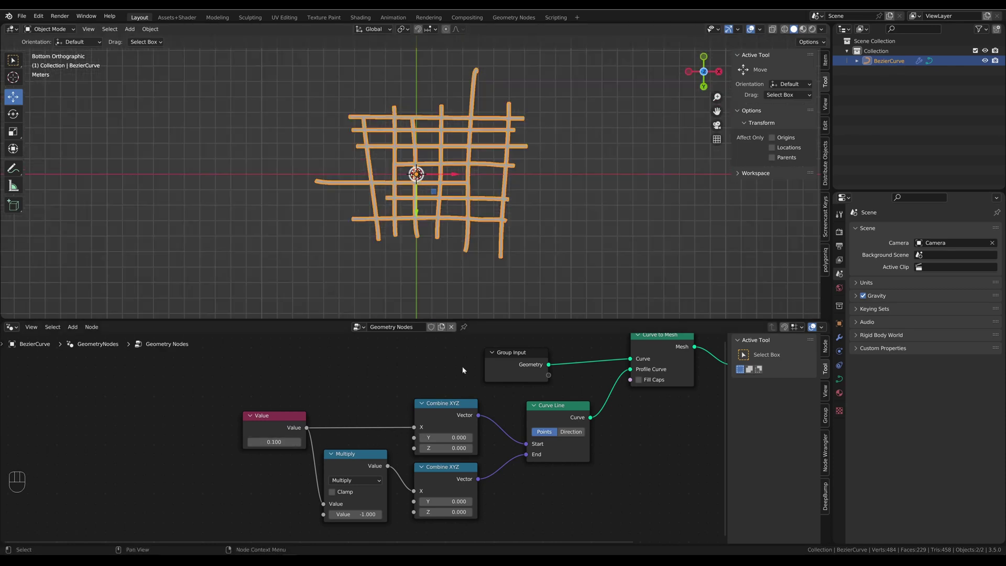
pyautogui.middleClick(513, 236)
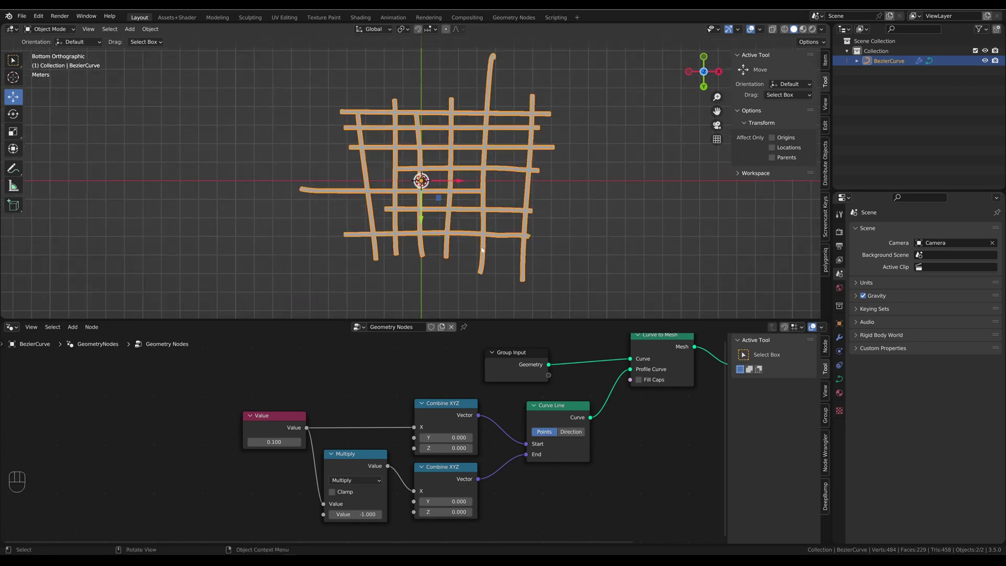
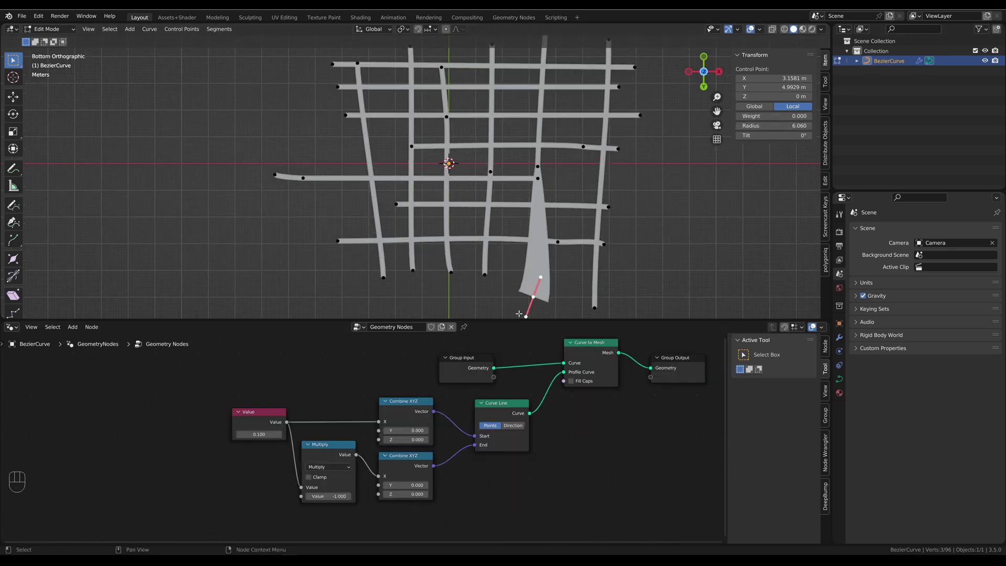
# Step: Undo the widened point's radius, then select the whole bottom street via linked selection
pyautogui.press('ctrl+z')
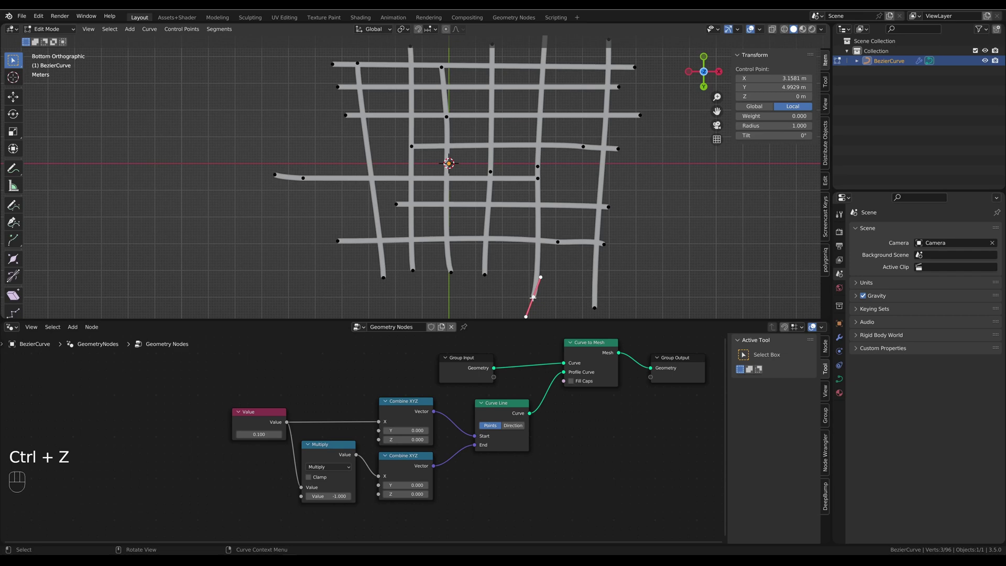
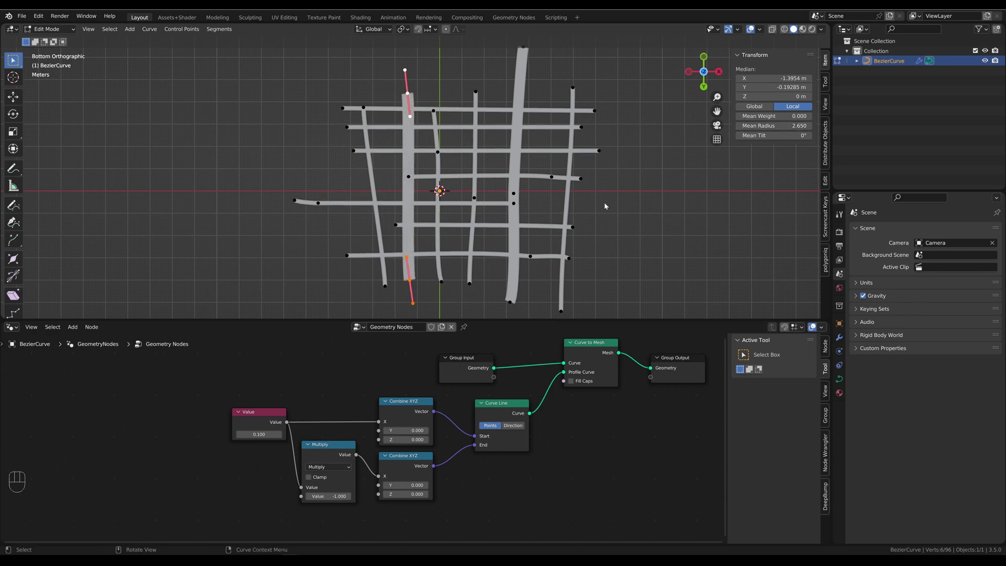
pyautogui.click(310, 226)
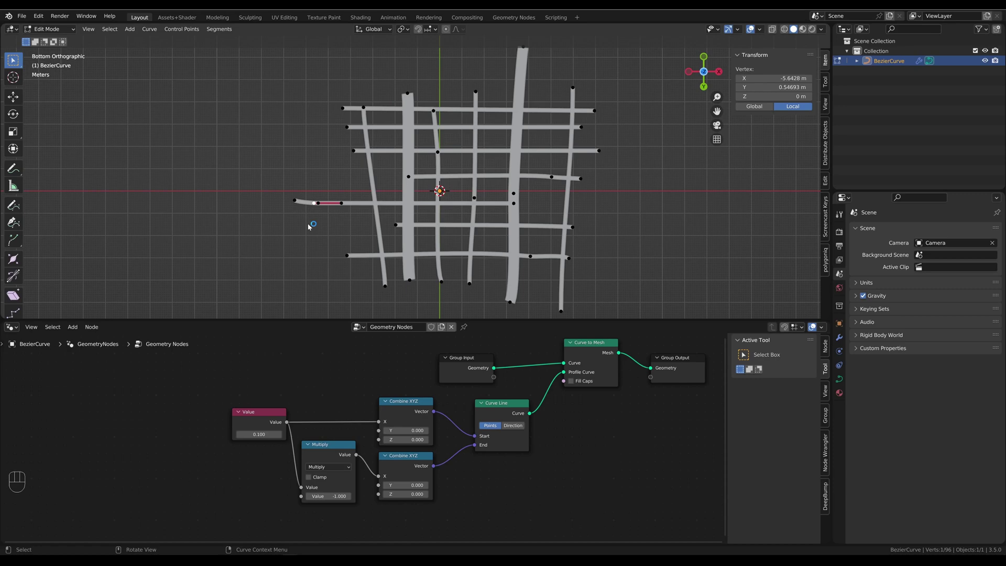
pyautogui.press('alt+a')
pyautogui.click(351, 256)
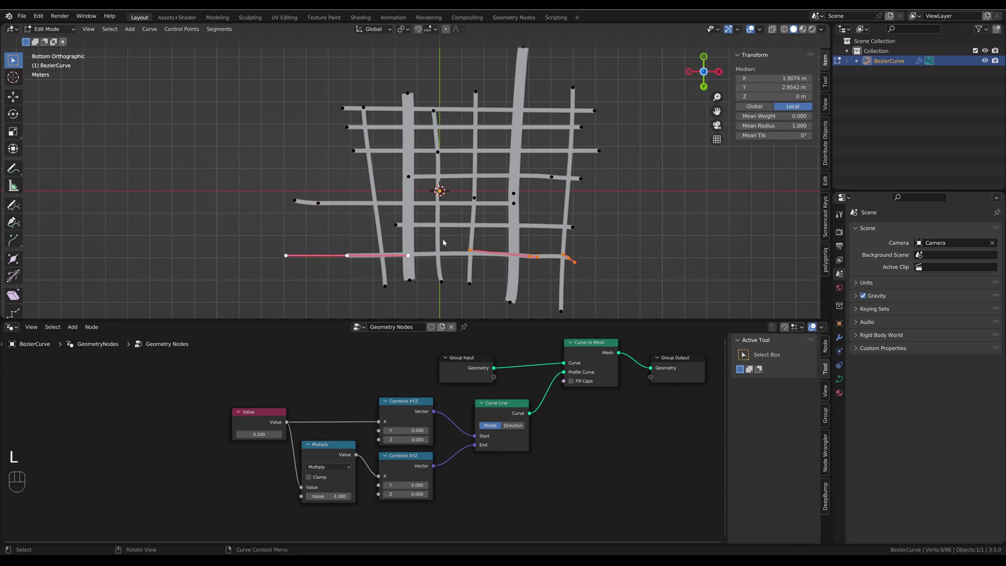
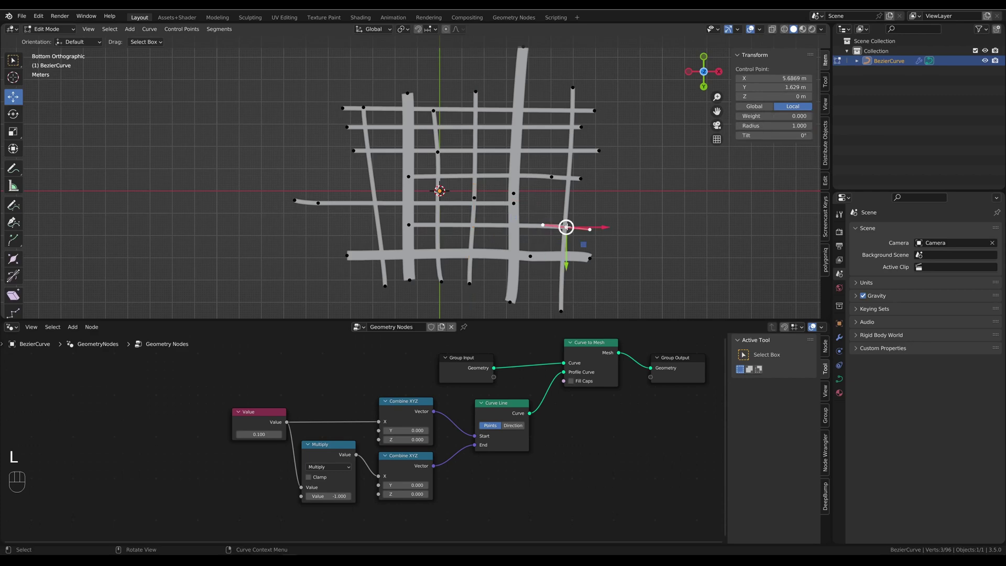
pyautogui.press('l')
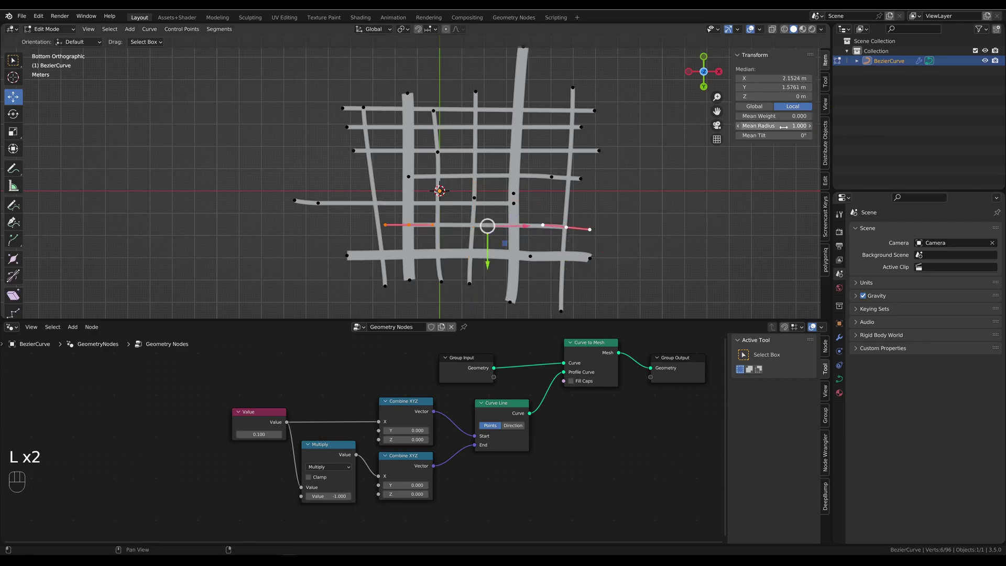
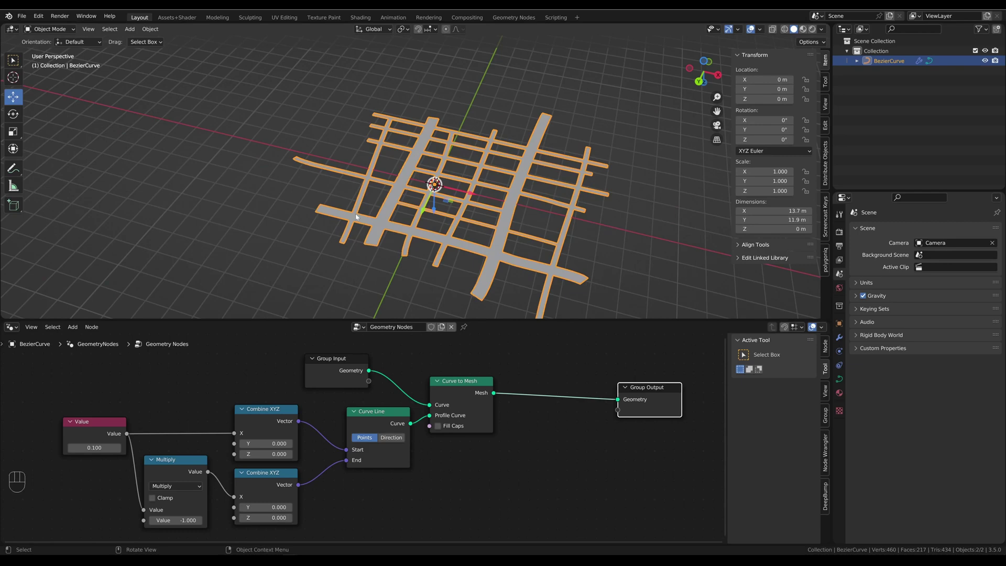
# Step: Inspect the varied-width strips from a low angle and start a node search
pyautogui.middleClick(517, 233)
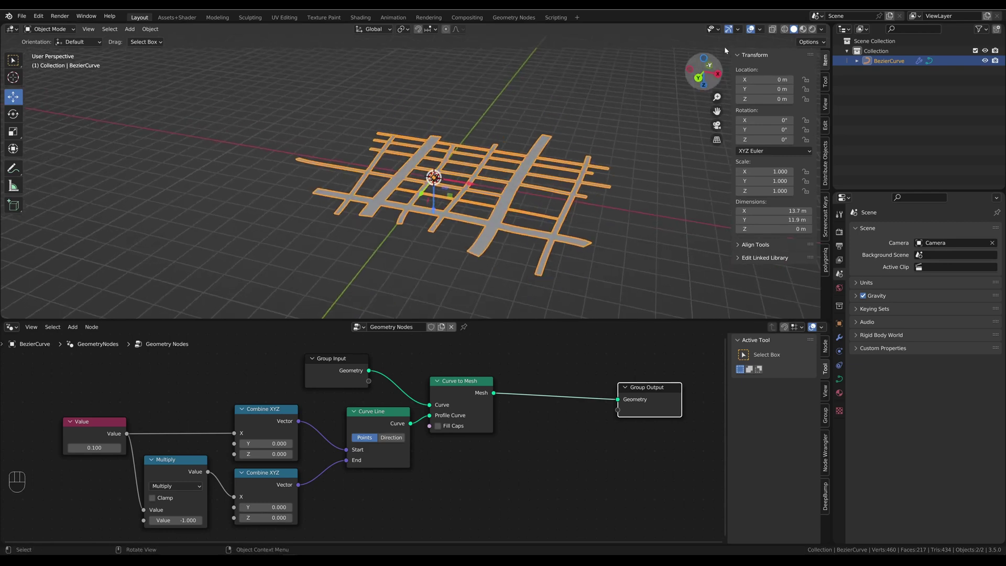
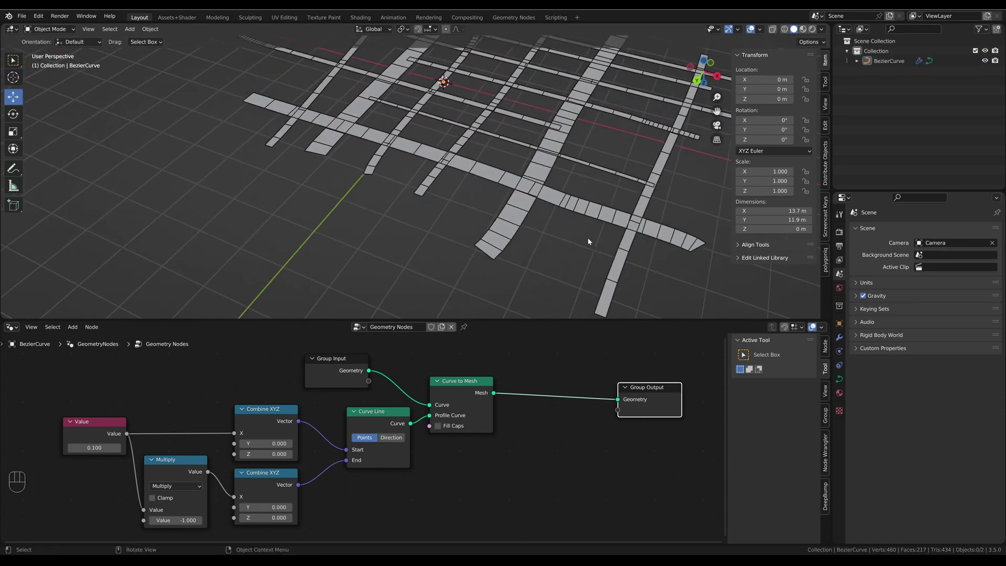
pyautogui.moveTo(559, 162); pyautogui.dragTo(537, 165)
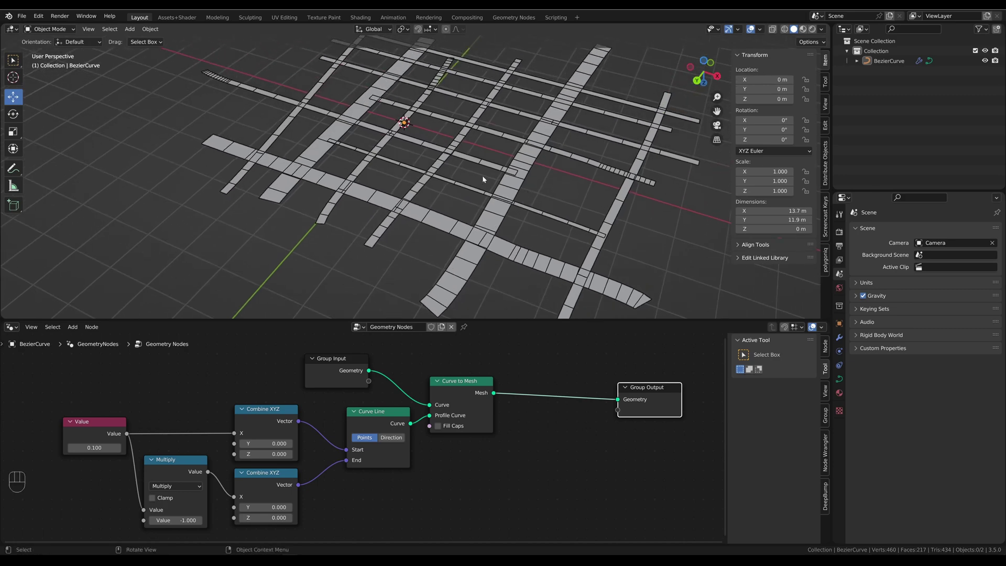
pyautogui.moveTo(524, 373); pyautogui.dragTo(504, 455)
pyautogui.press('shift+a')
# Step: Insert a Mesh Boolean union with self intersection so overlapping road strips merge
pyautogui.press('Delete')
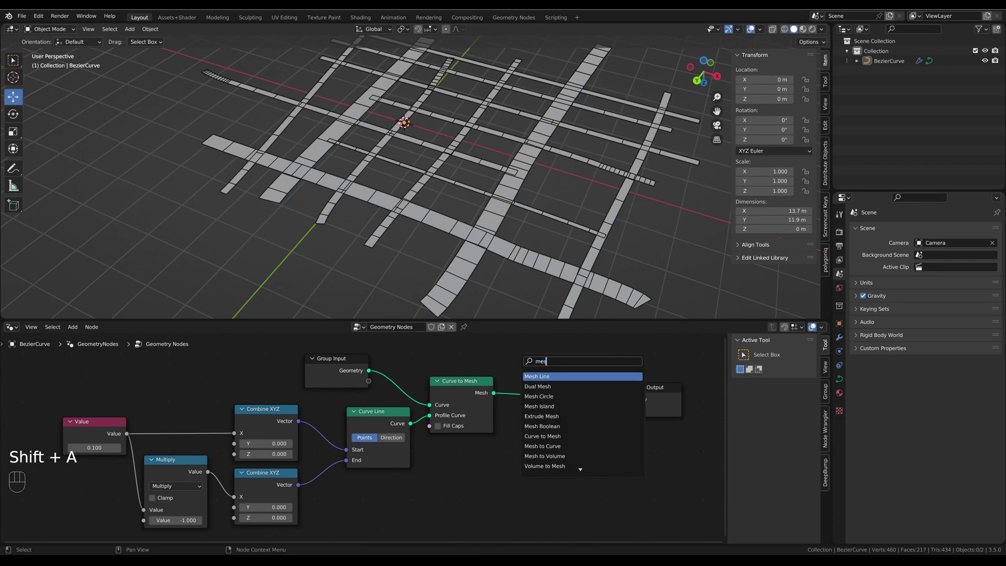
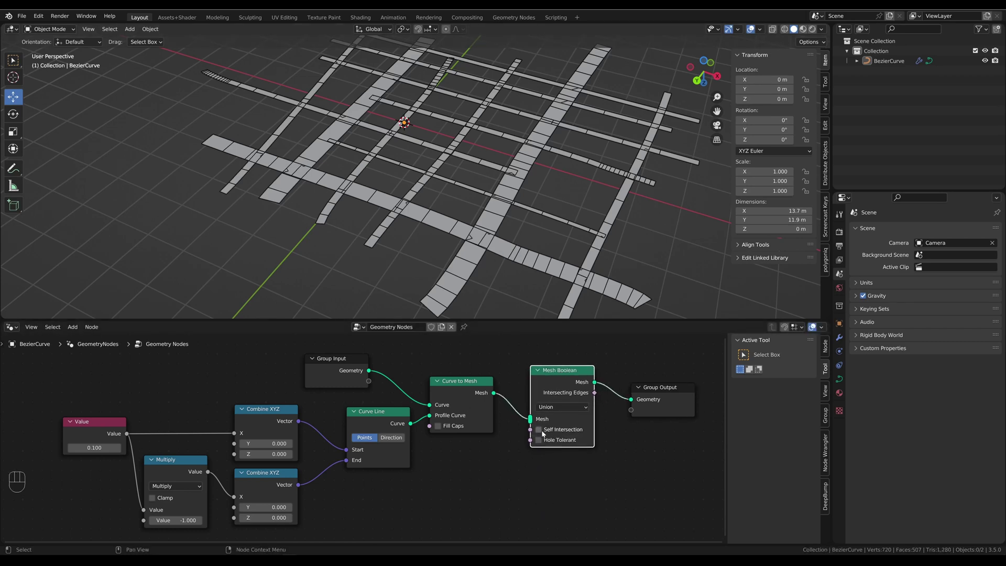
pyautogui.click(543, 432)
pyautogui.click(544, 432)
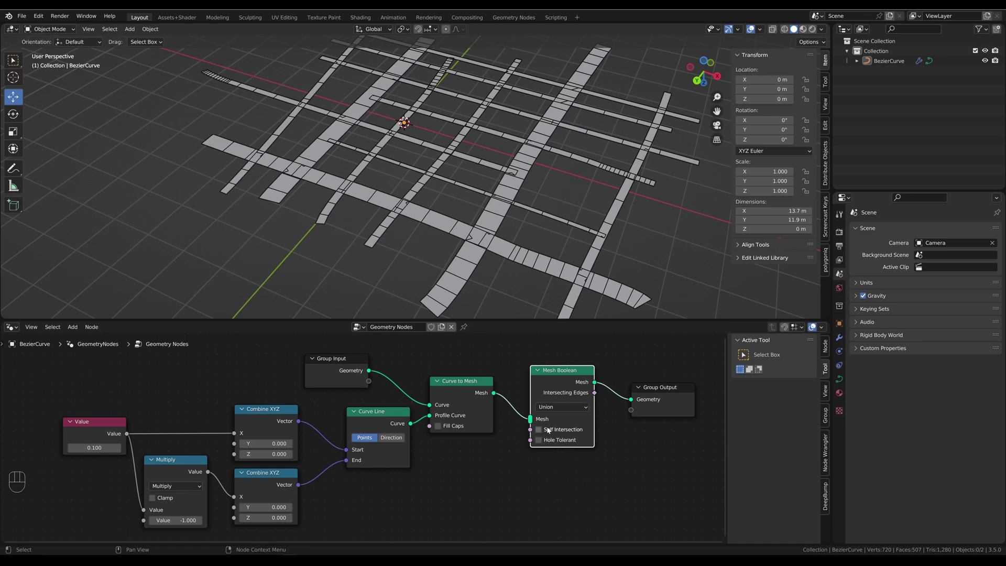
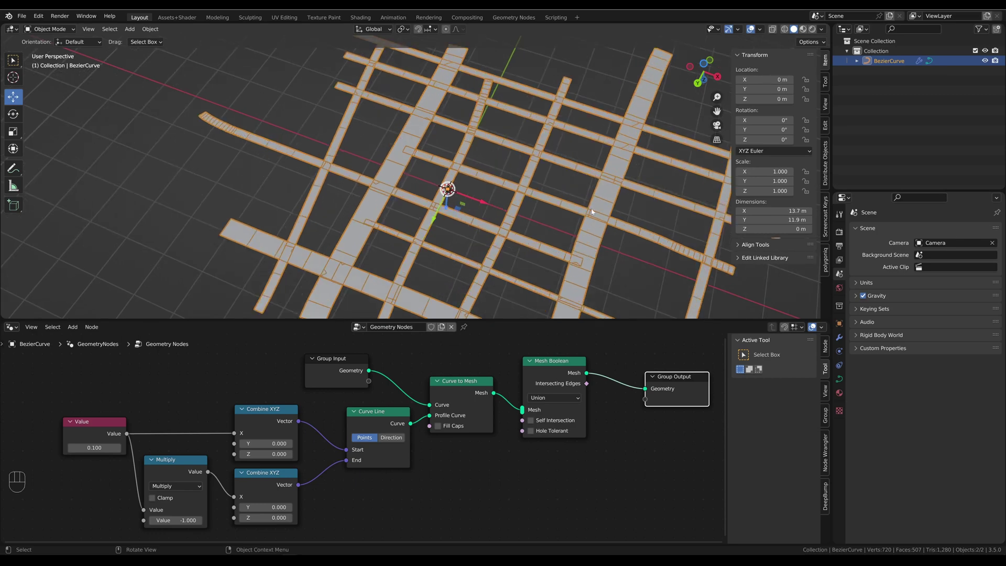
pyautogui.middleClick(510, 218)
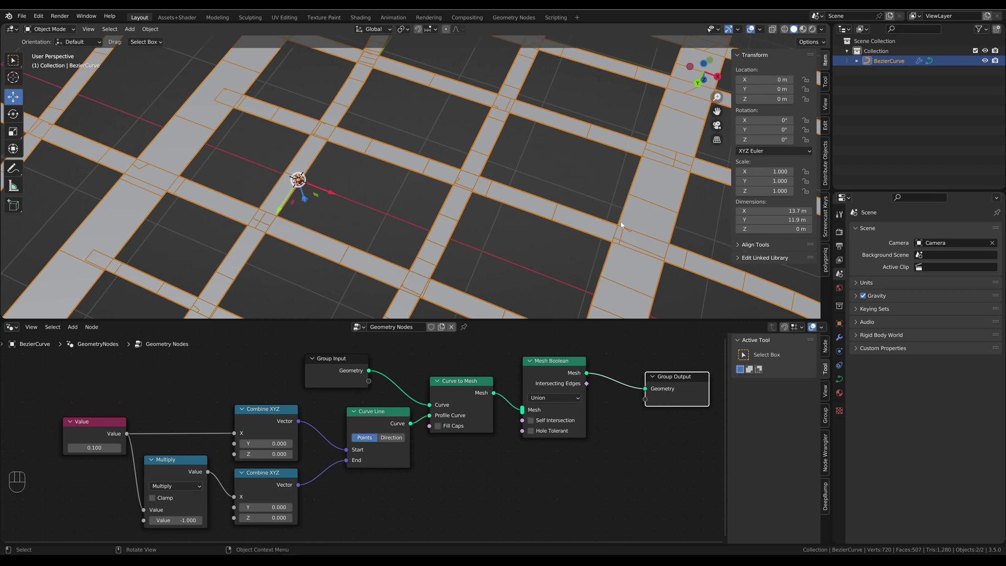
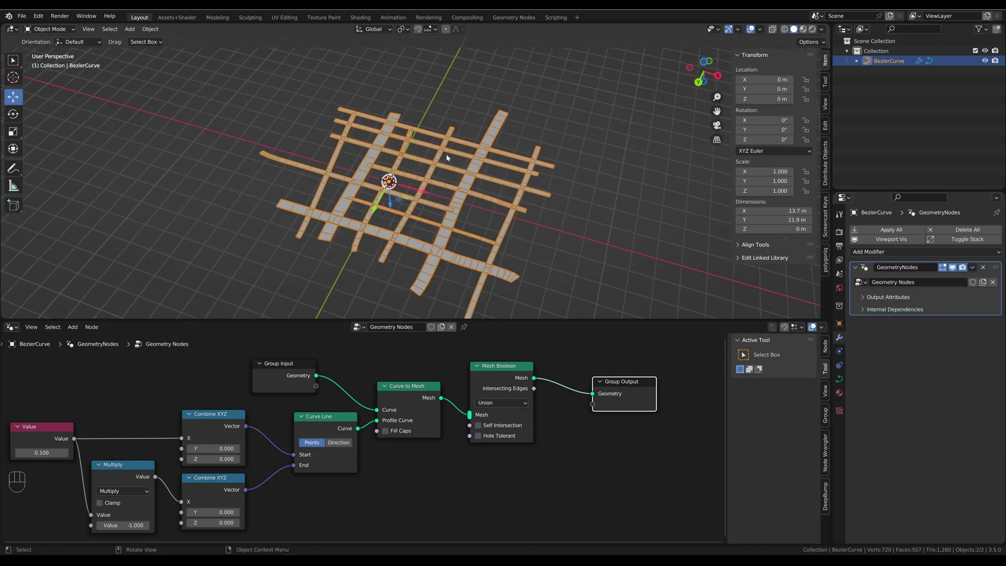
# Step: Duplicate the road grid object with Shift+D and try applying its Geometry Nodes modifier
pyautogui.press('shift+d')
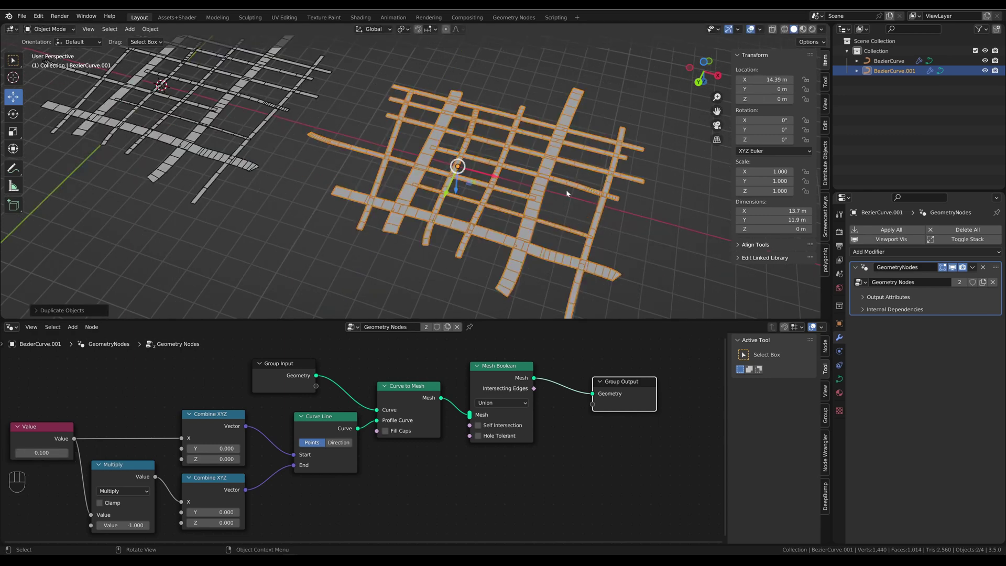
pyautogui.moveTo(977, 267); pyautogui.dragTo(854, 306)
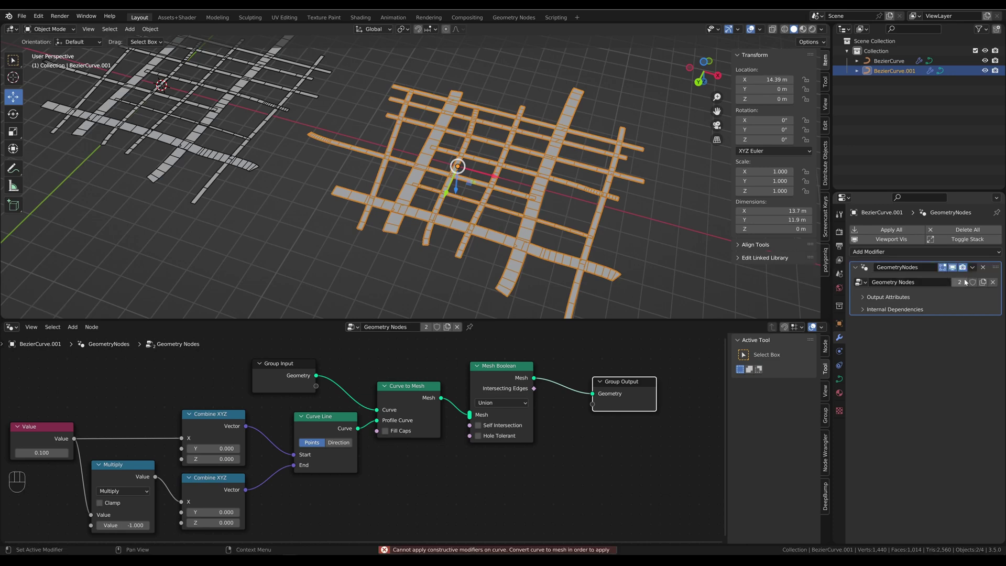
pyautogui.moveTo(974, 269); pyautogui.dragTo(922, 274)
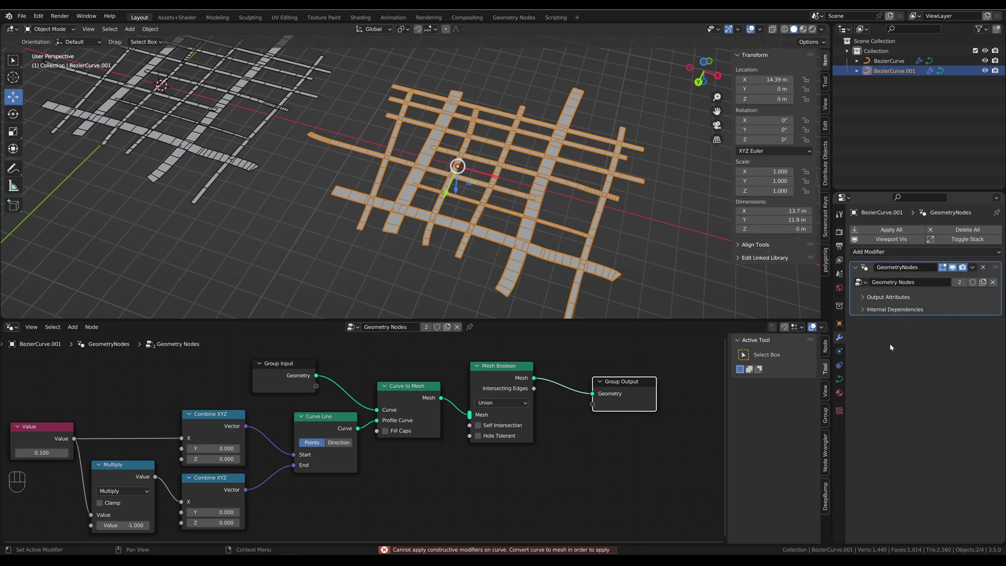
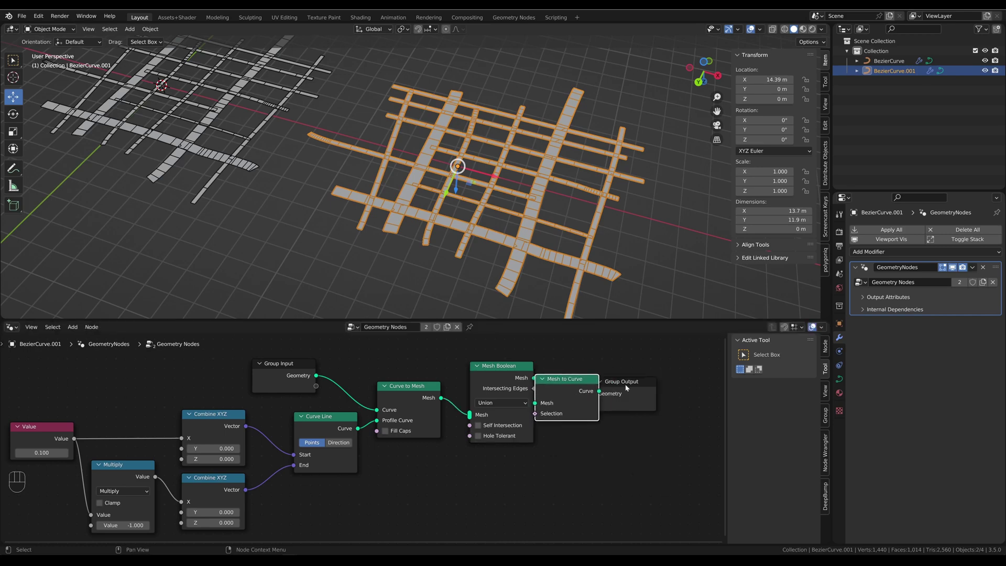
# Step: Test a Mesh to Curve node before the output to get road outline edges
pyautogui.click(635, 382)
pyautogui.moveTo(603, 393); pyautogui.dragTo(634, 394)
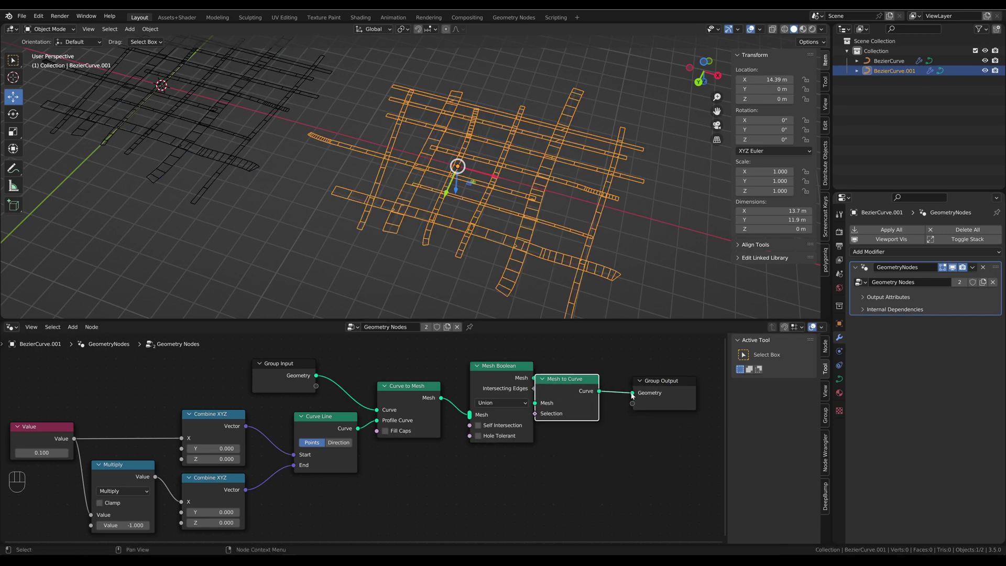
pyautogui.moveTo(975, 267); pyautogui.dragTo(694, 392)
pyautogui.click(597, 437)
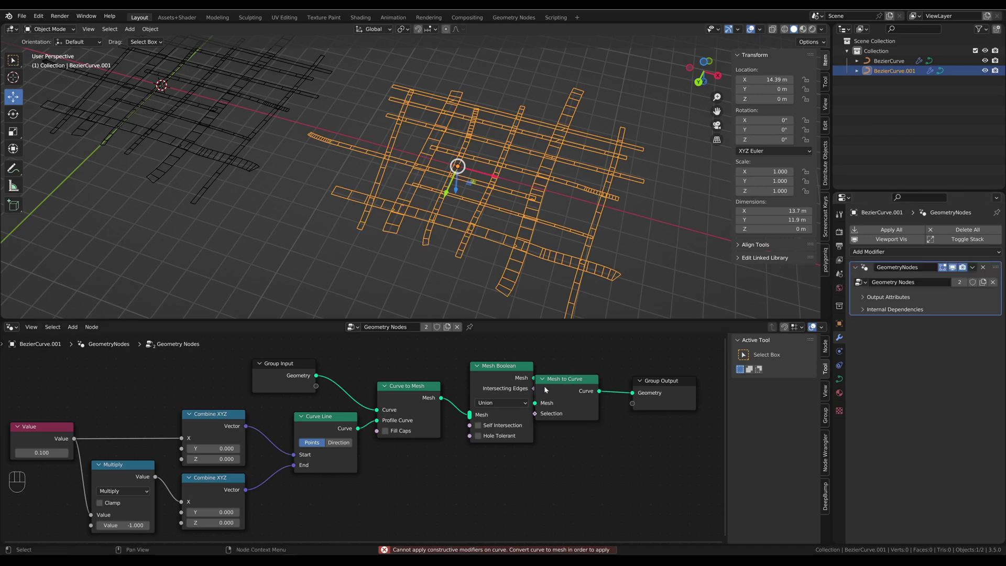
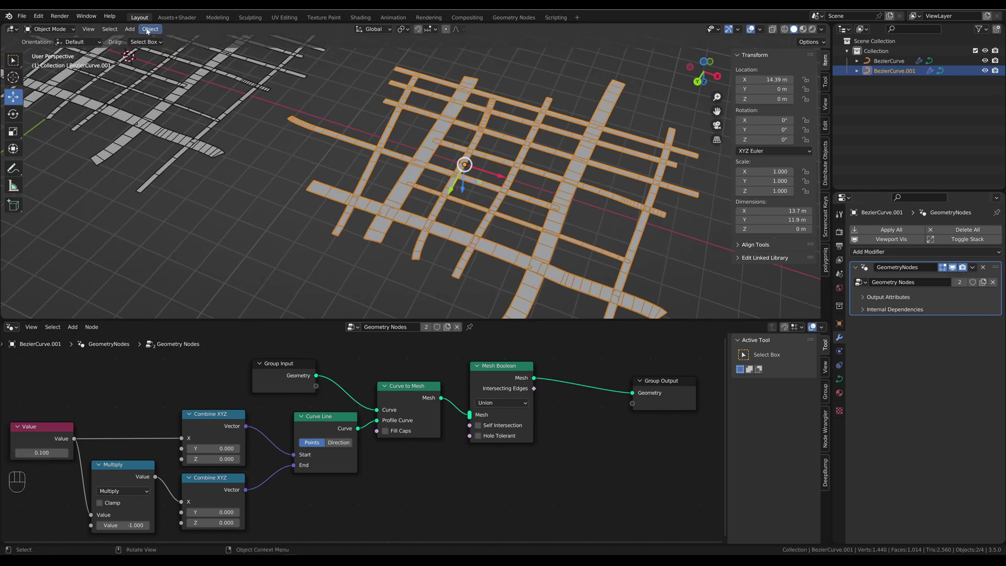
# Step: Convert the duplicate to a mesh, then to outline curves, and enter Edit Mode on them
pyautogui.click(147, 30)
pyautogui.moveTo(418, 154); pyautogui.dragTo(464, 283)
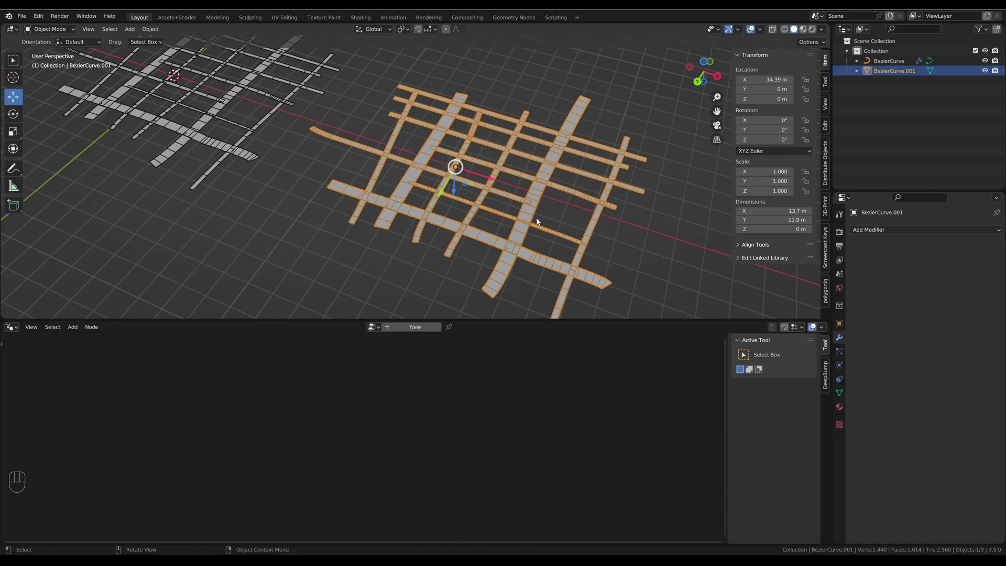
pyautogui.moveTo(527, 210); pyautogui.dragTo(571, 209)
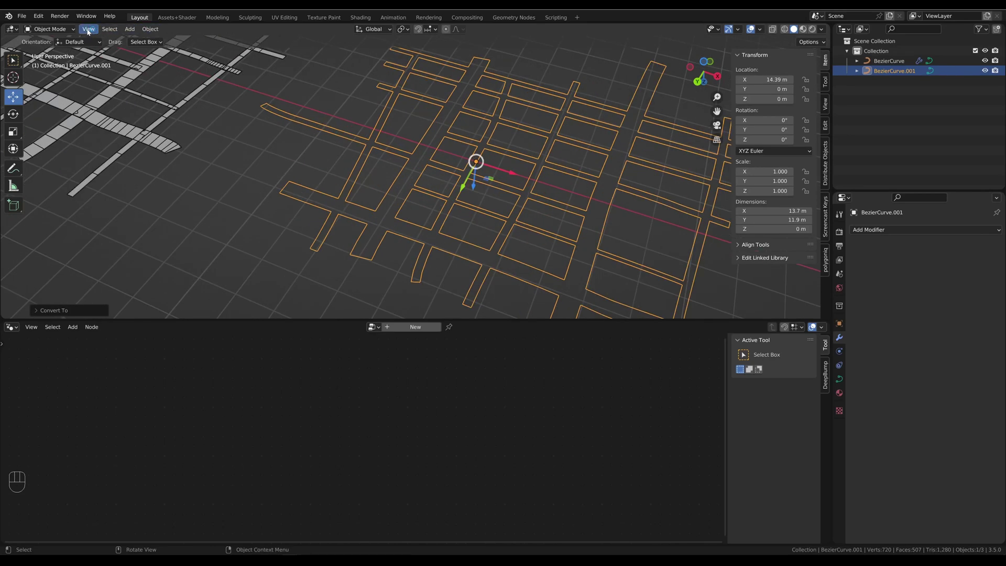
pyautogui.press('Tab')
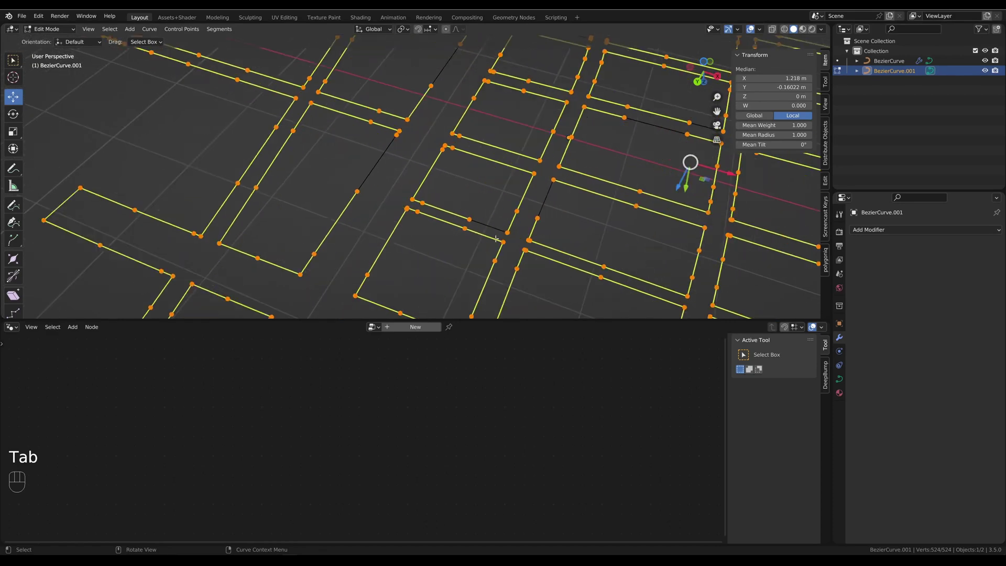
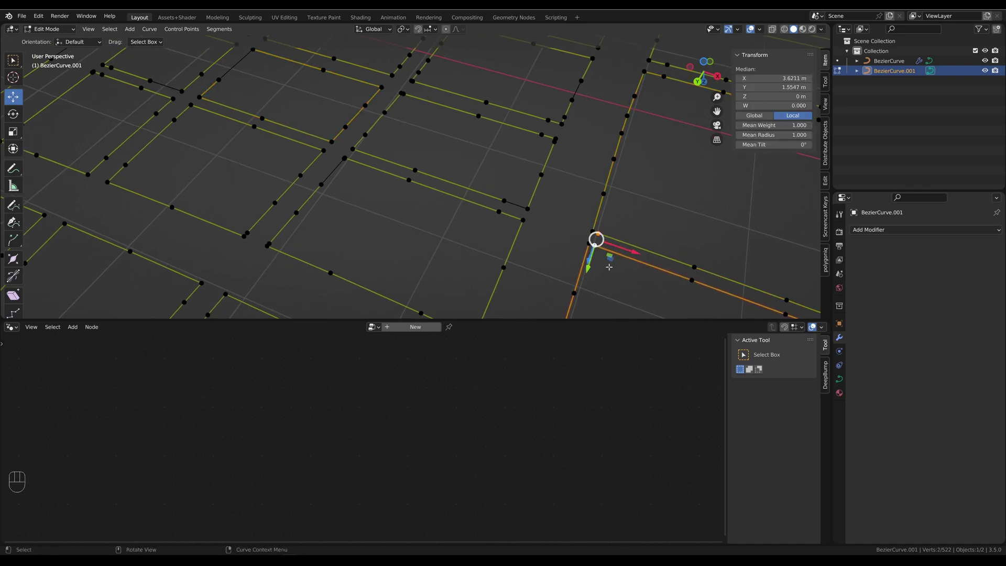
# Step: Leave curve editing and mute the union node in the original road grid's tree to compare results
pyautogui.press('Delete')
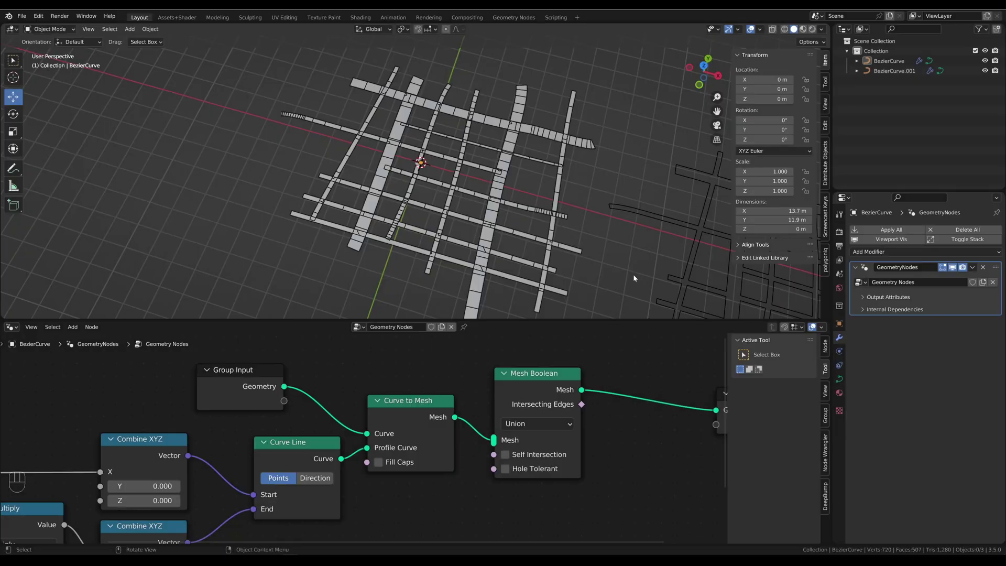
pyautogui.click(536, 377)
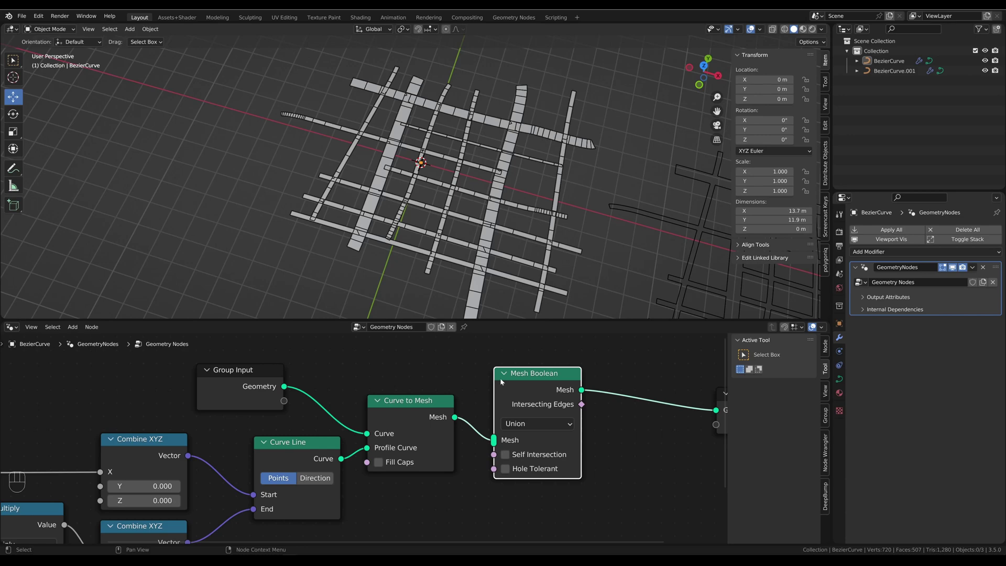
pyautogui.click(530, 373)
pyautogui.press('m')
pyautogui.click(495, 223)
pyautogui.moveTo(517, 201); pyautogui.dragTo(507, 348)
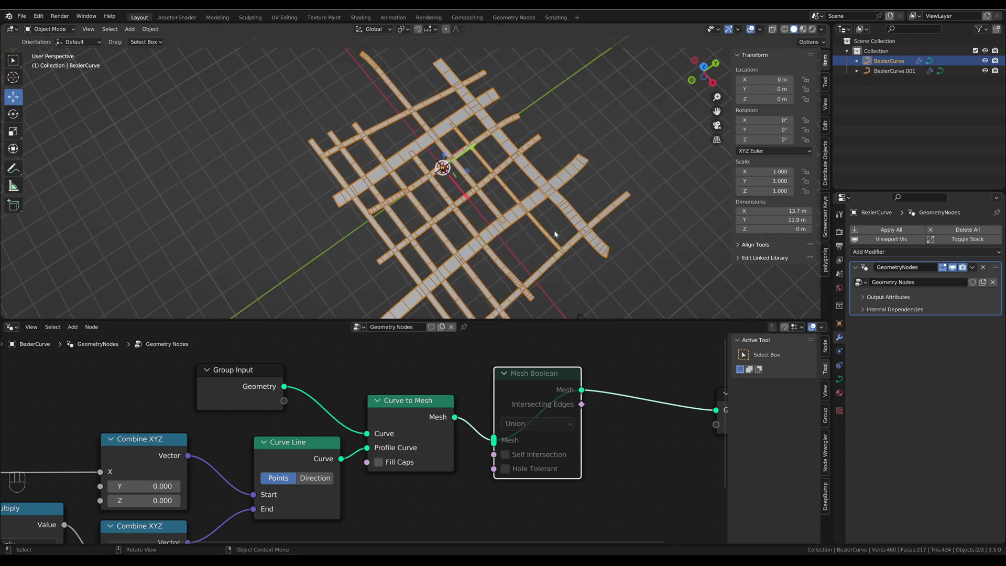
# Step: Duplicate the road mesh beside the grid and convert the copy into outline curves for inspection
pyautogui.click(436, 296)
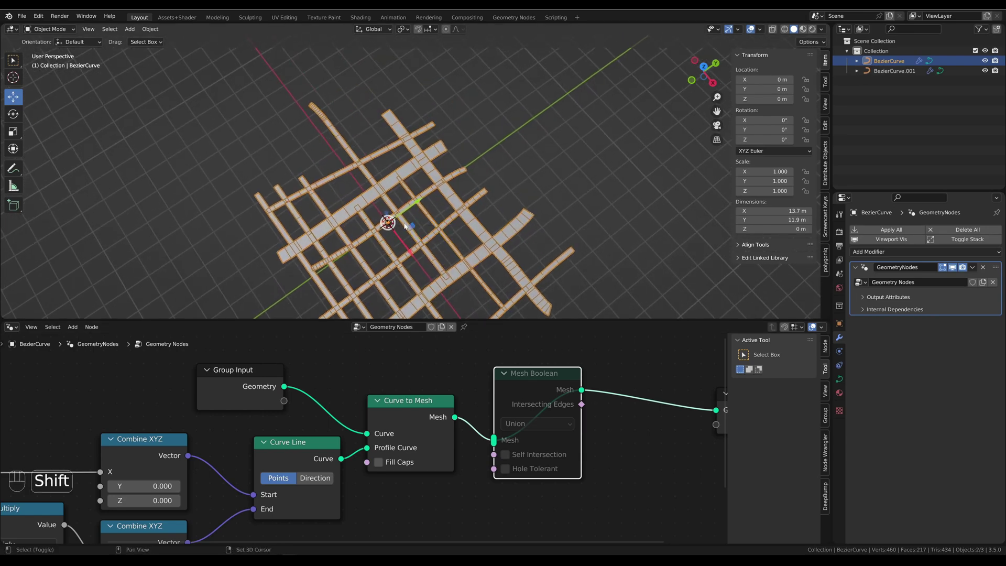
pyautogui.press('shift+d')
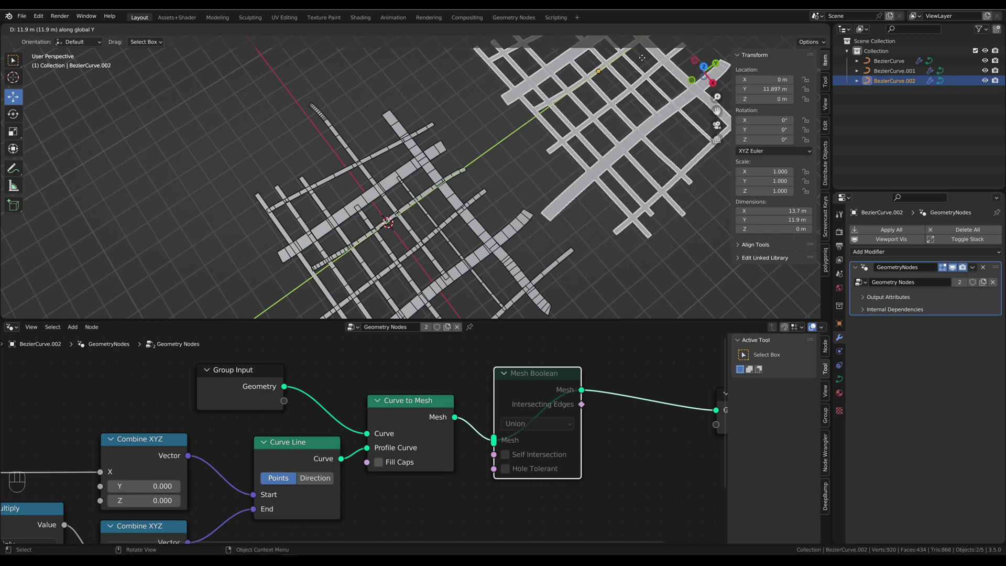
pyautogui.click(581, 147)
pyautogui.moveTo(522, 225); pyautogui.dragTo(572, 236)
pyautogui.moveTo(531, 227); pyautogui.dragTo(587, 228)
pyautogui.middleClick(562, 259)
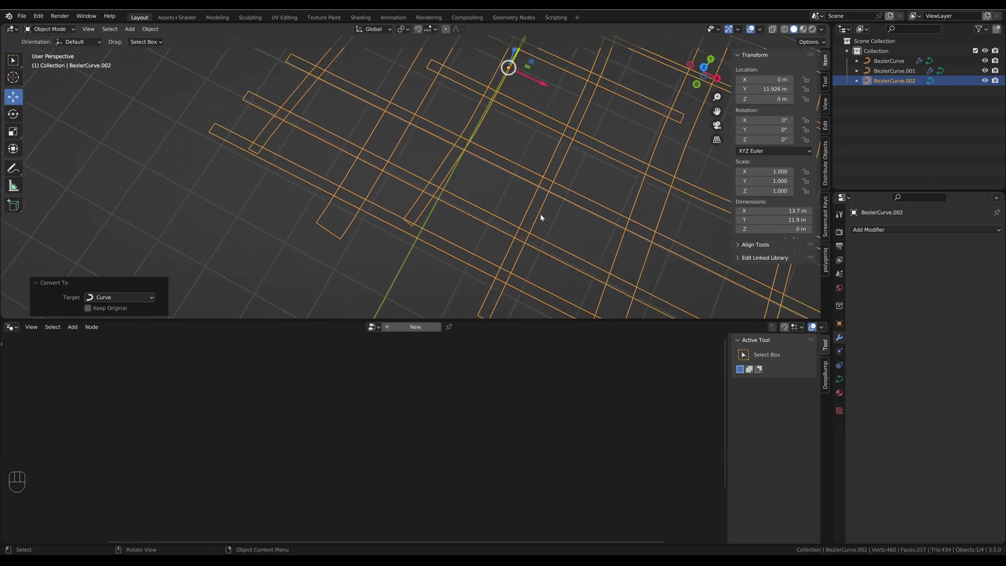
pyautogui.middleClick(514, 206)
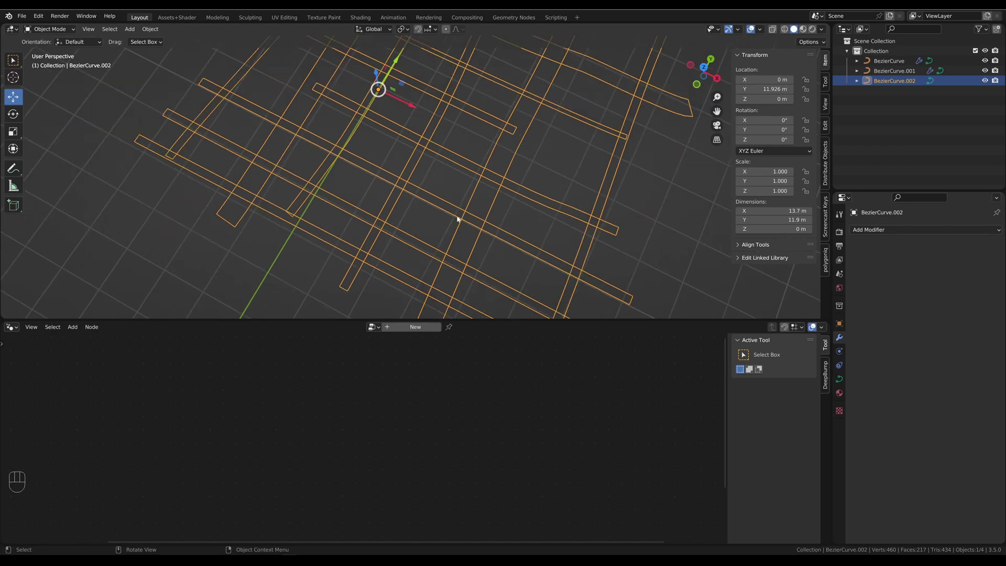
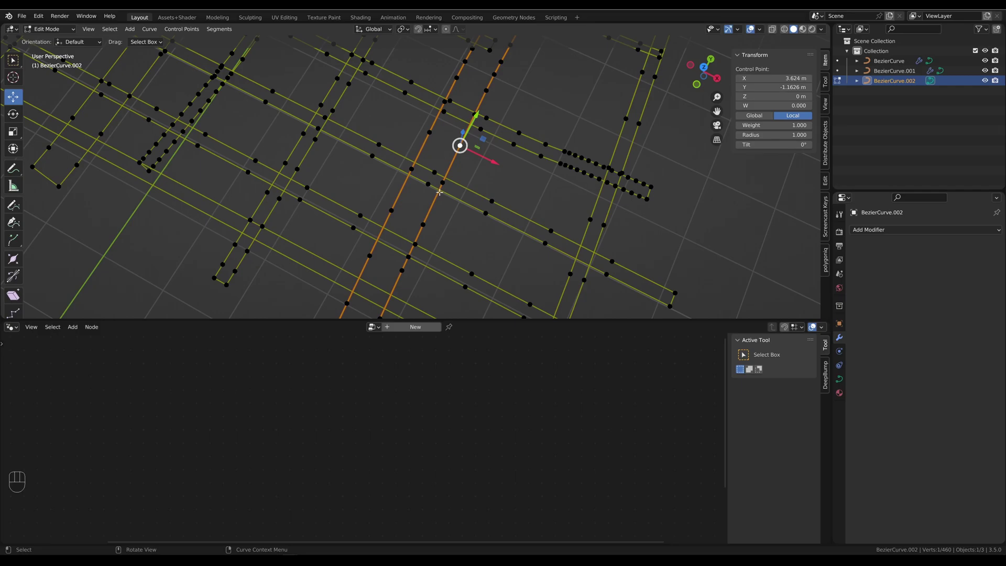
# Step: Create a new node tree on the outline curve and wire a Fill Curve (N-gons) into Group Output
pyautogui.middleClick(464, 201)
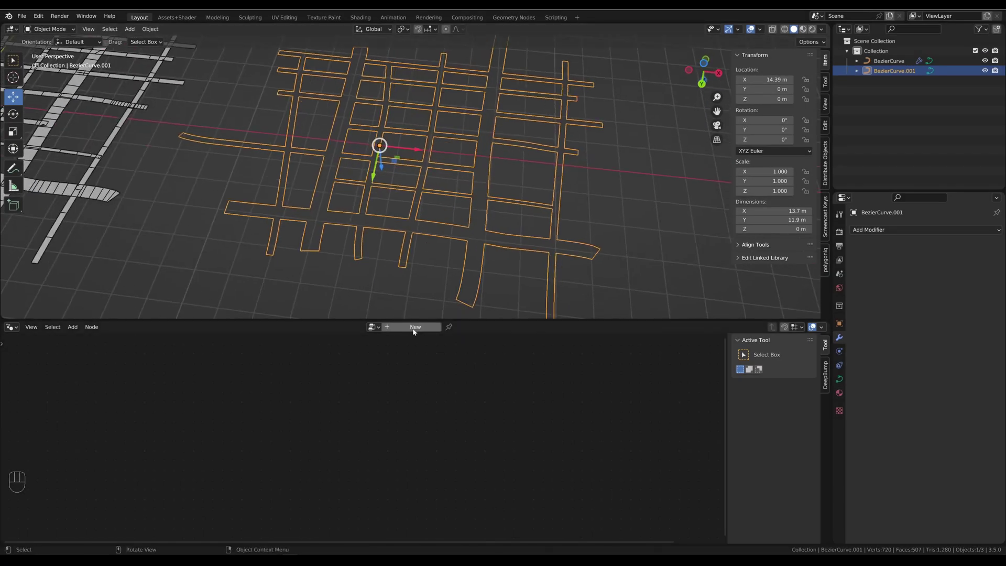
pyautogui.moveTo(418, 368); pyautogui.dragTo(513, 400)
pyautogui.click(528, 408)
pyautogui.click(552, 391)
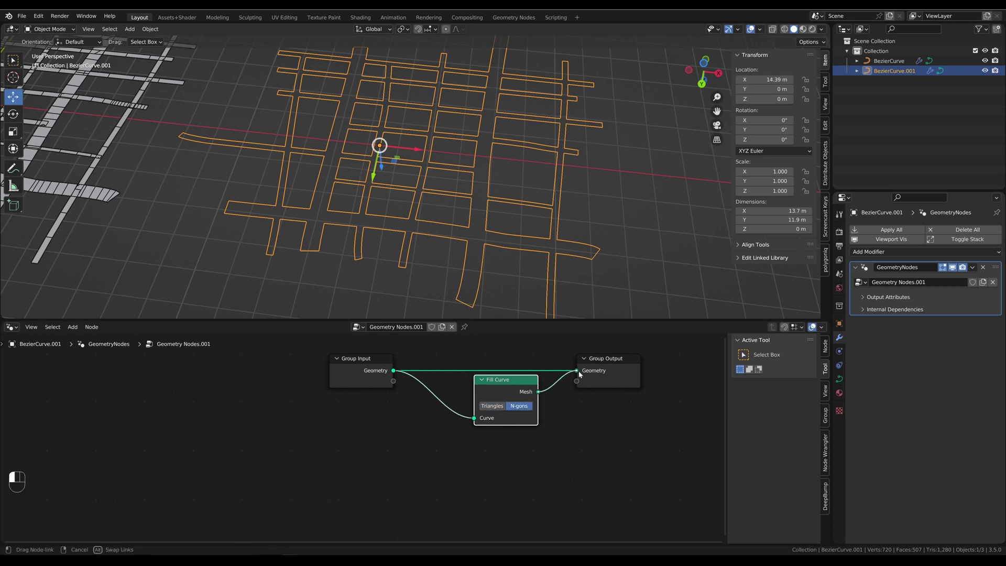
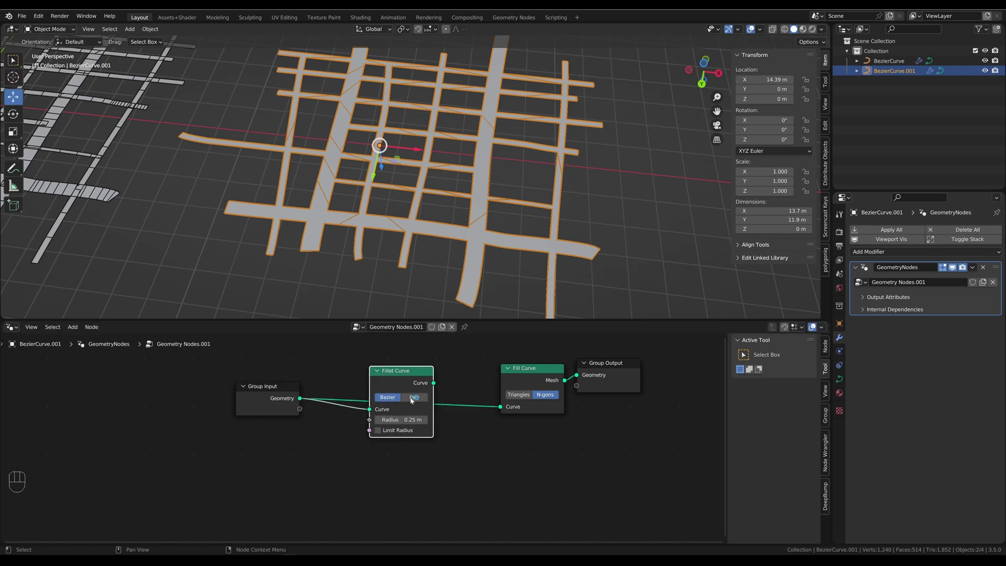
# Step: Insert a Fillet Curve before the fill in Poly mode with Count 6 and Limit Radius enabled
pyautogui.click(437, 388)
pyautogui.moveTo(463, 398); pyautogui.dragTo(476, 395)
pyautogui.click(463, 392)
pyautogui.click(418, 375)
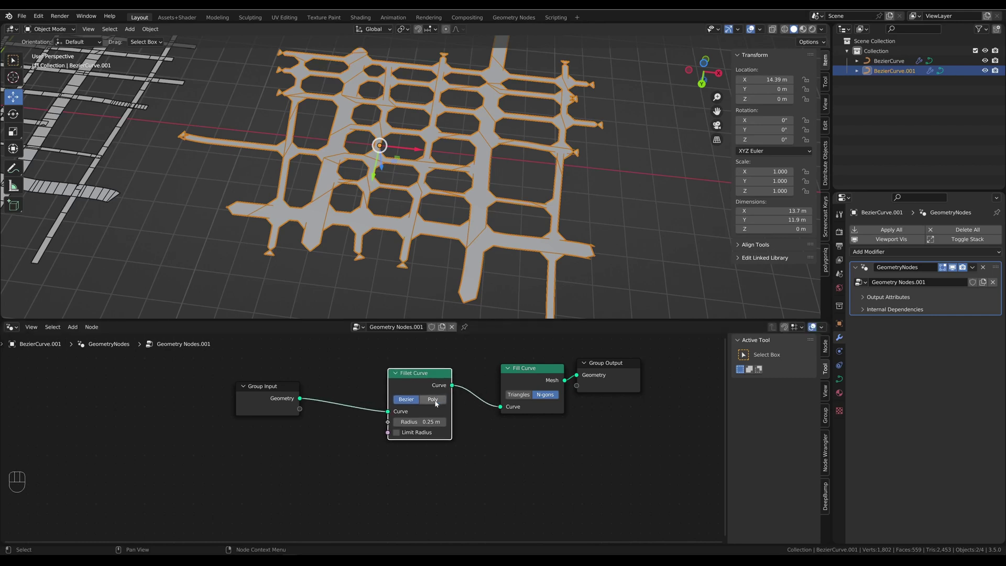
pyautogui.click(438, 402)
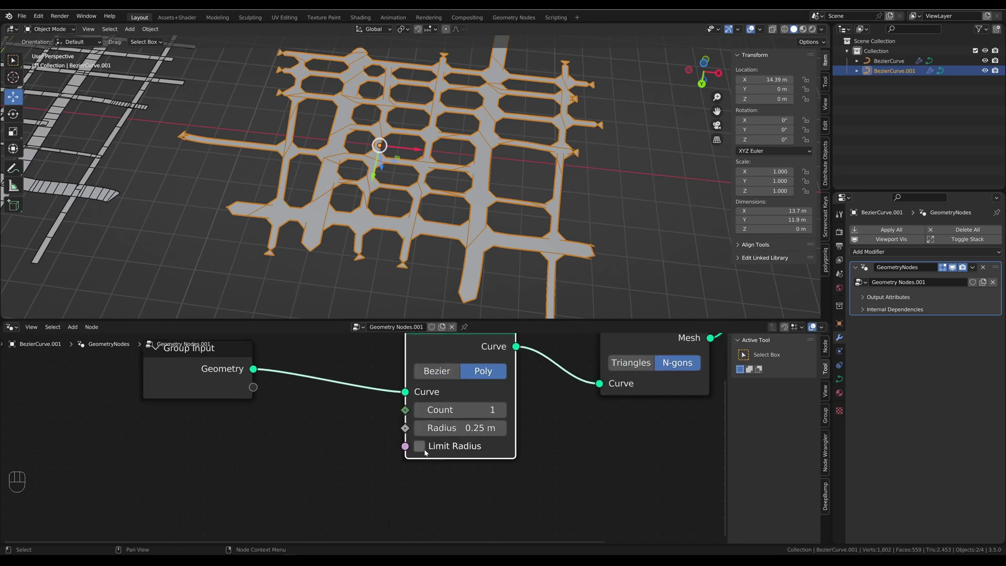
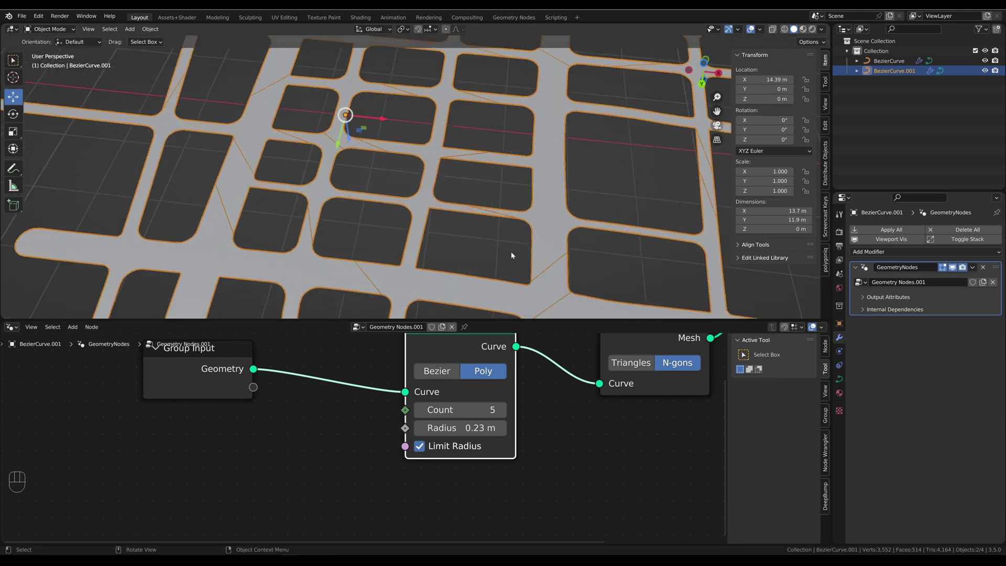
pyautogui.middleClick(444, 185)
pyautogui.click(506, 410)
pyautogui.moveTo(442, 244); pyautogui.dragTo(470, 235)
pyautogui.middleClick(486, 238)
pyautogui.middleClick(505, 239)
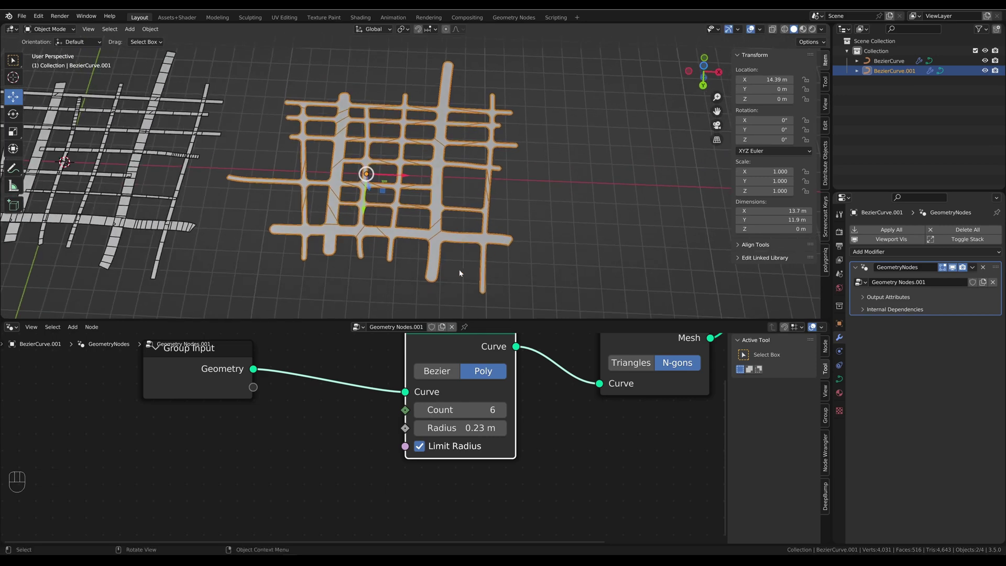
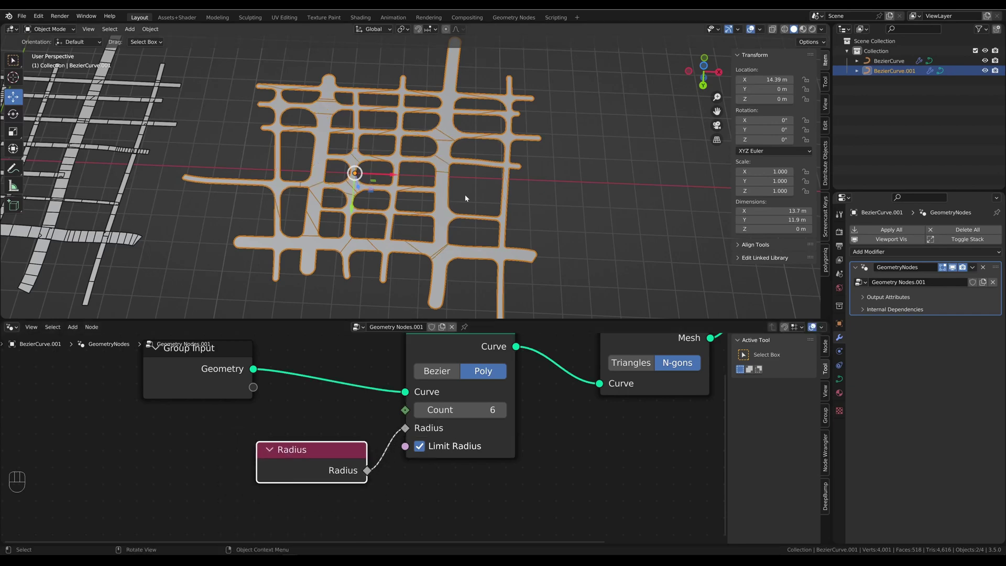
# Step: Drive the fillet radius from a separate Radius input node and deselect the road object
pyautogui.moveTo(470, 163); pyautogui.dragTo(455, 165)
pyautogui.middleClick(431, 157)
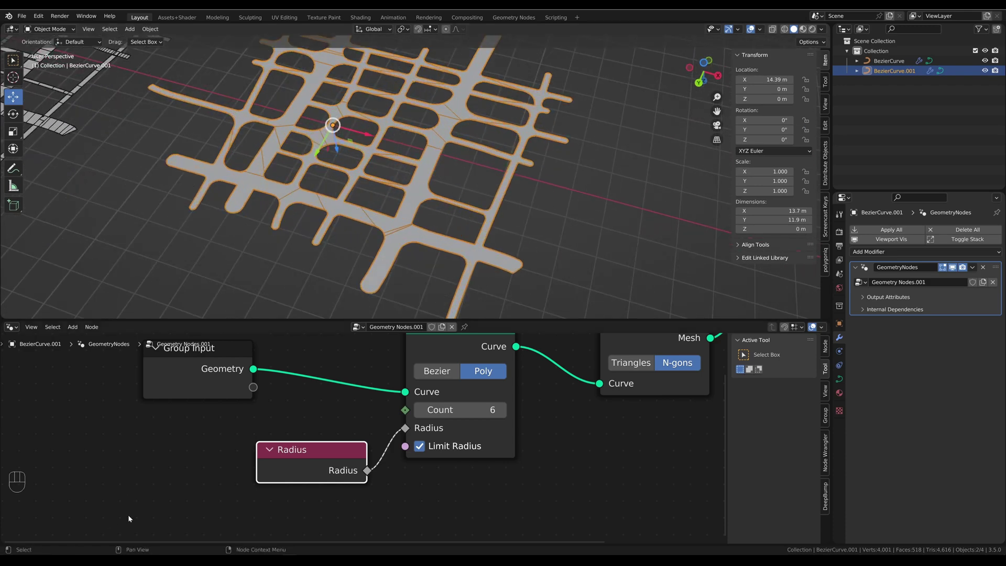
pyautogui.click(310, 455)
pyautogui.click(373, 206)
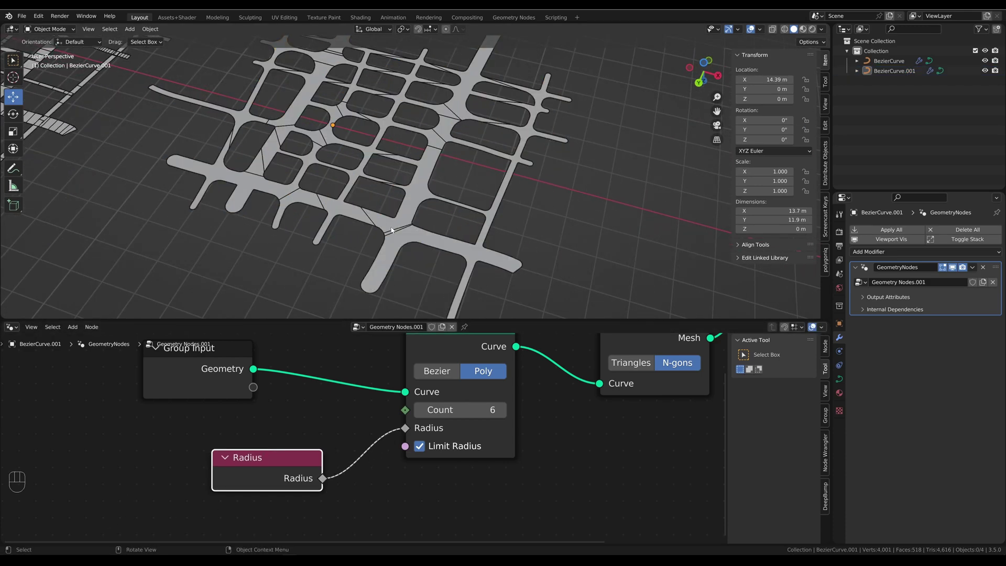
# Step: Enter curve editing to set control-point radii so only chosen intersections stay rounded
pyautogui.press('Tab')
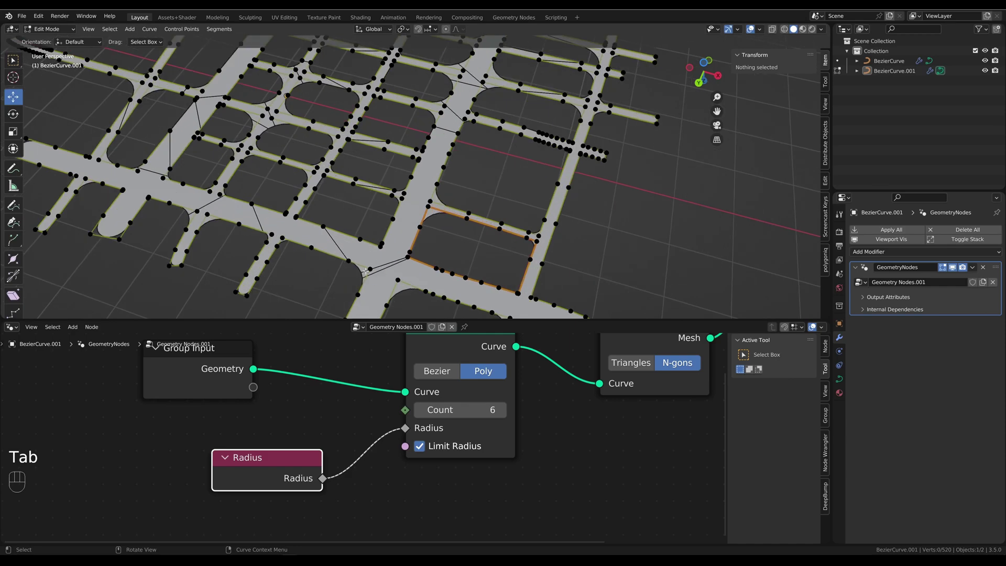
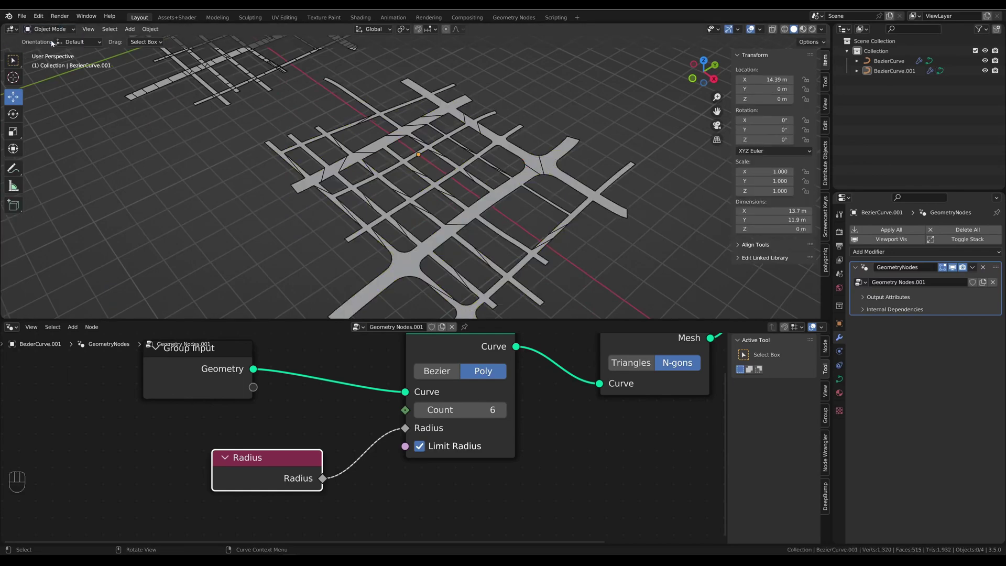
# Step: Look down on the roads and move in close to inspect the triangulated corners
pyautogui.moveTo(335, 197); pyautogui.dragTo(388, 205)
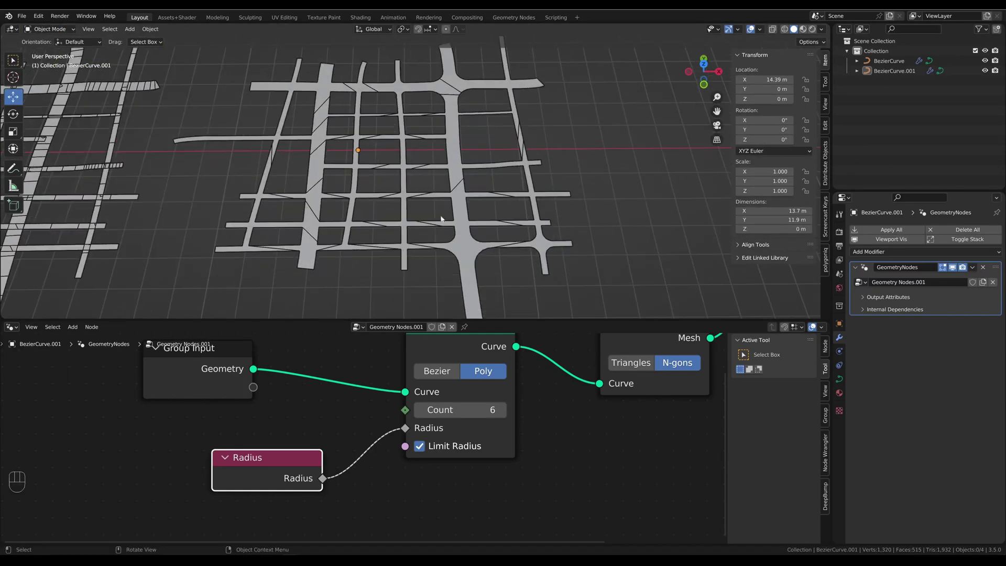
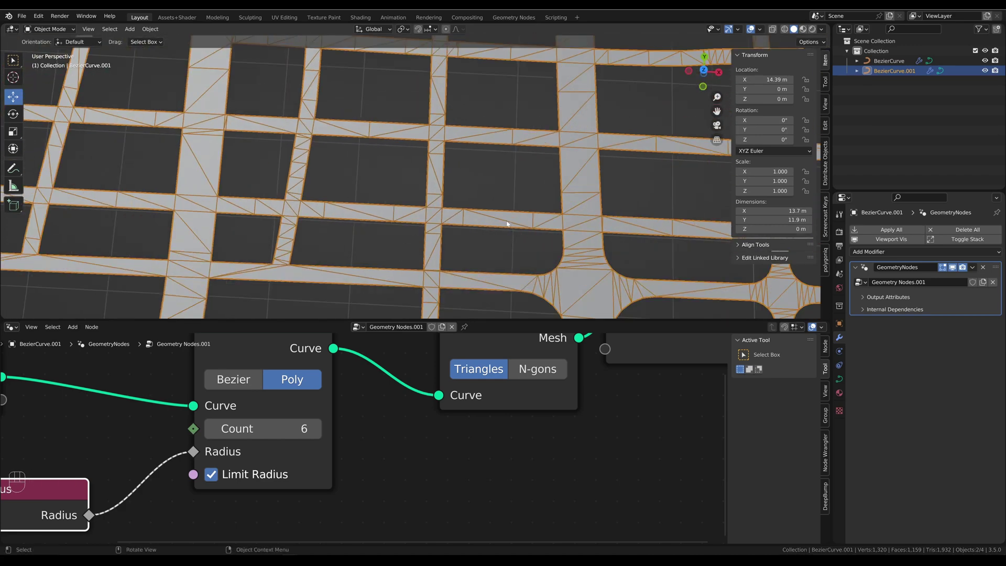
pyautogui.moveTo(519, 244); pyautogui.dragTo(525, 253)
pyautogui.middleClick(459, 208)
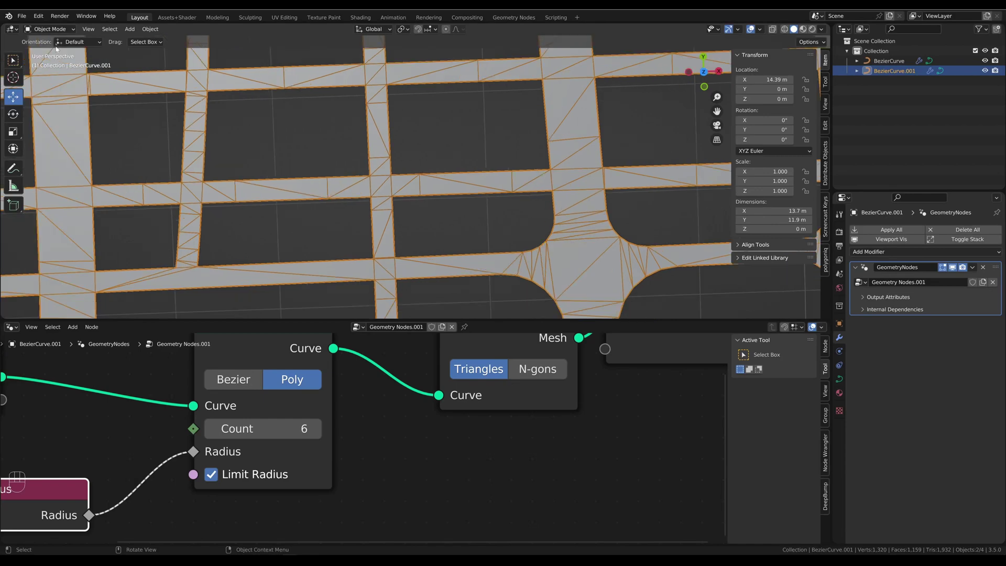
# Step: Subdivide one block-edge segment, pull the new point into a notch, and return Fill Curve to N-gons
pyautogui.moveTo(50, 28); pyautogui.dragTo(52, 51)
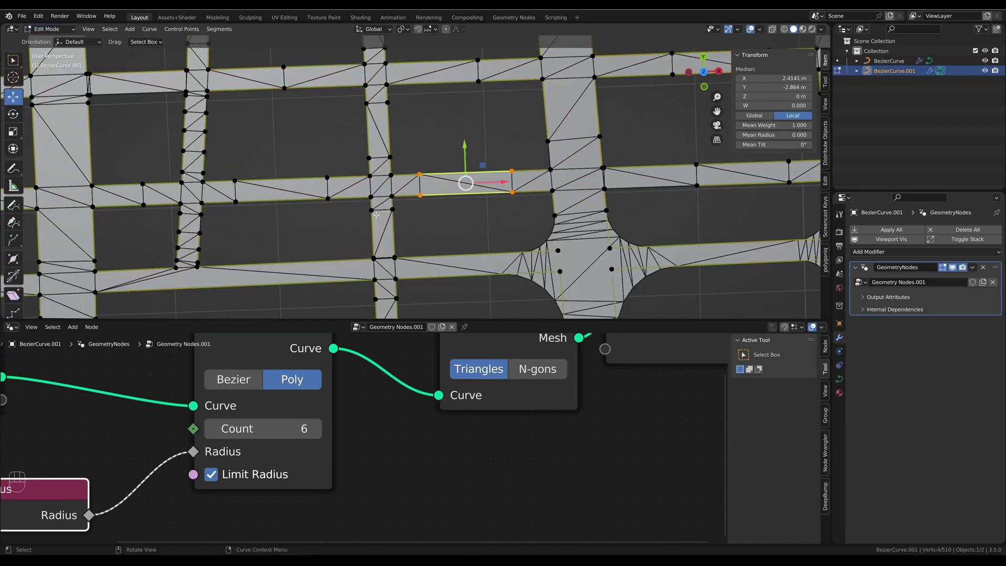
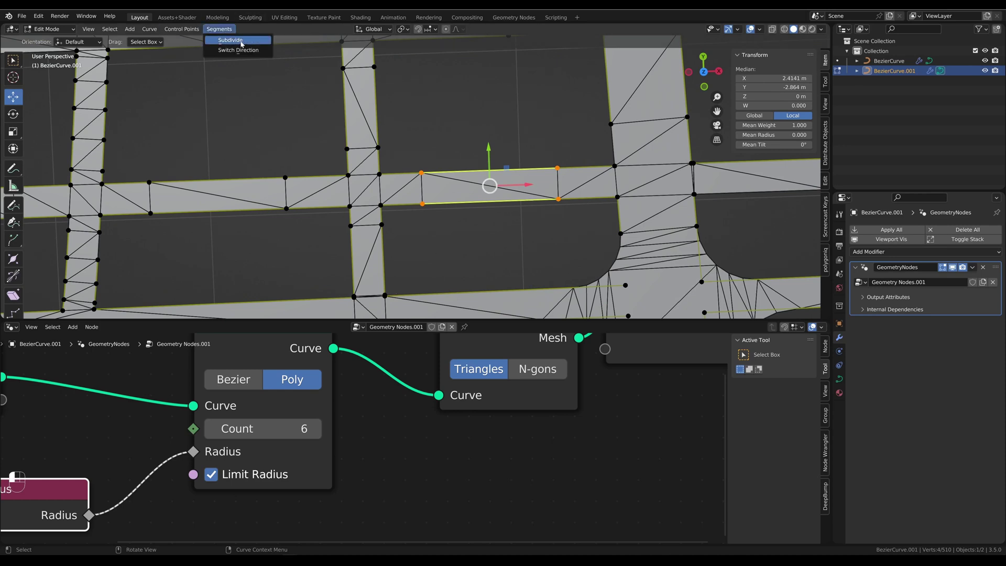
pyautogui.click(225, 35)
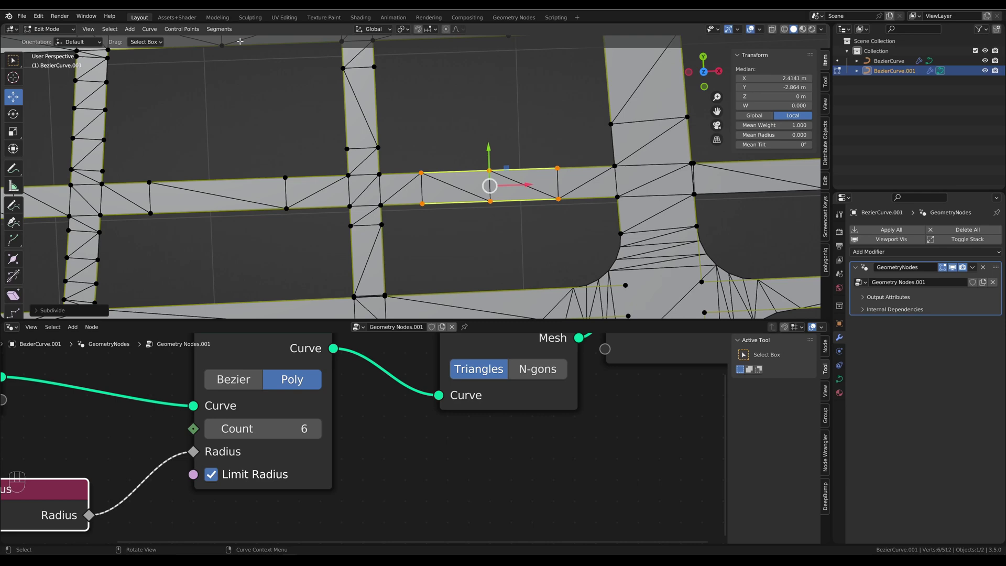
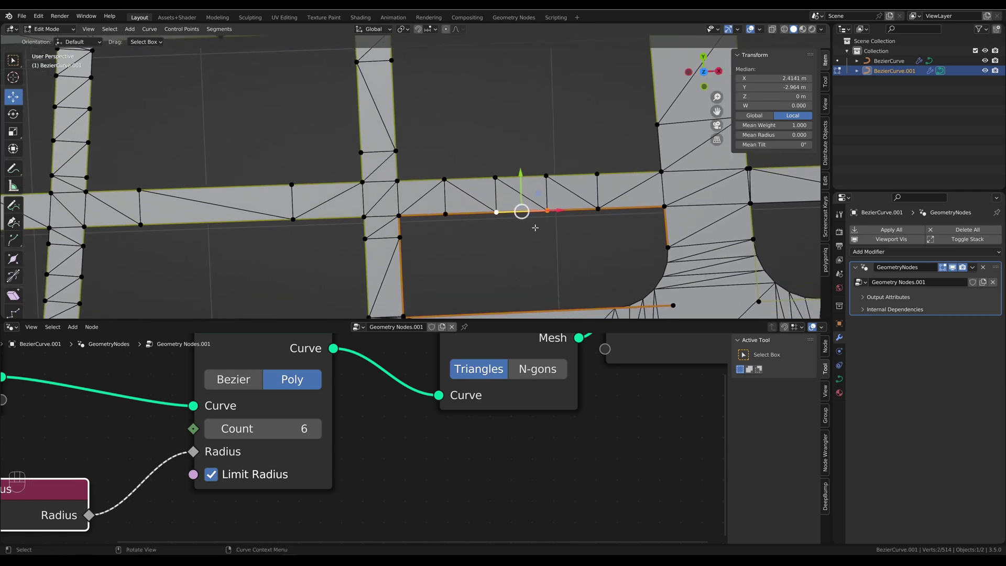
pyautogui.press('e')
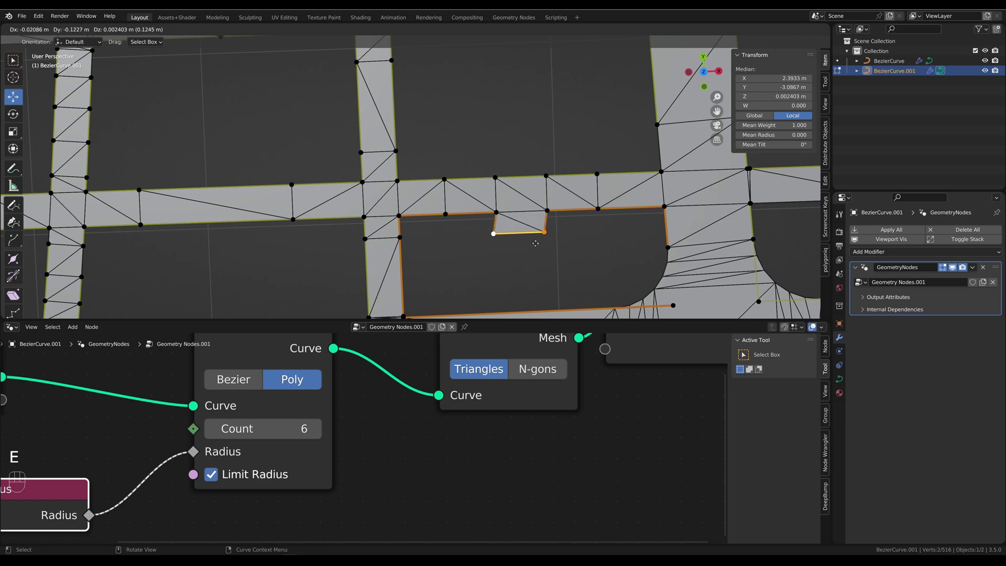
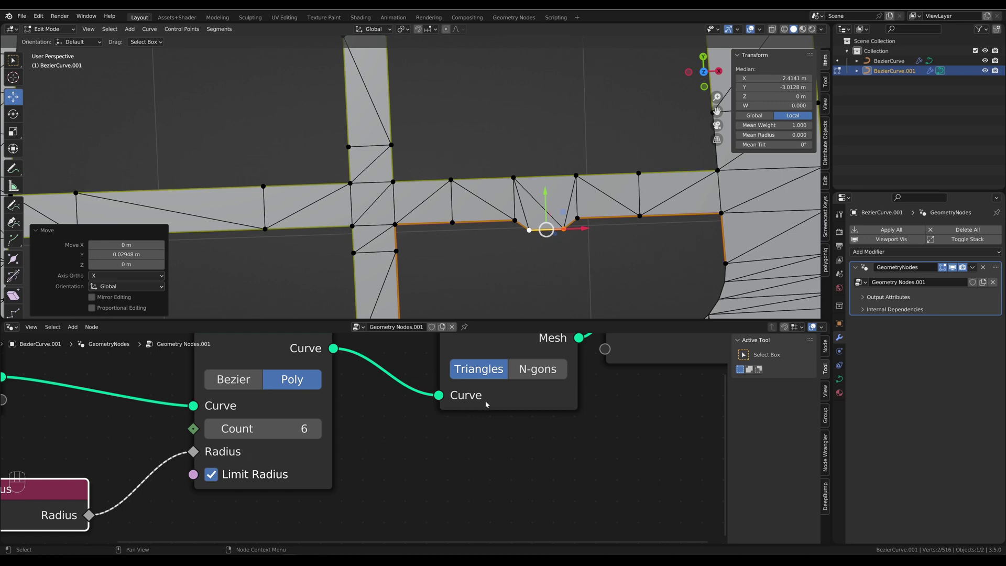
pyautogui.click(526, 374)
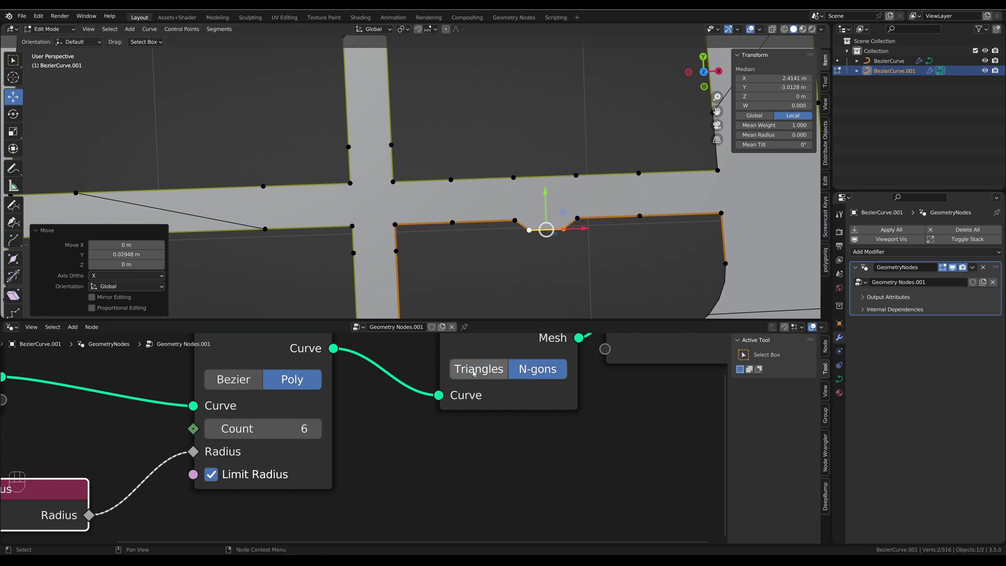